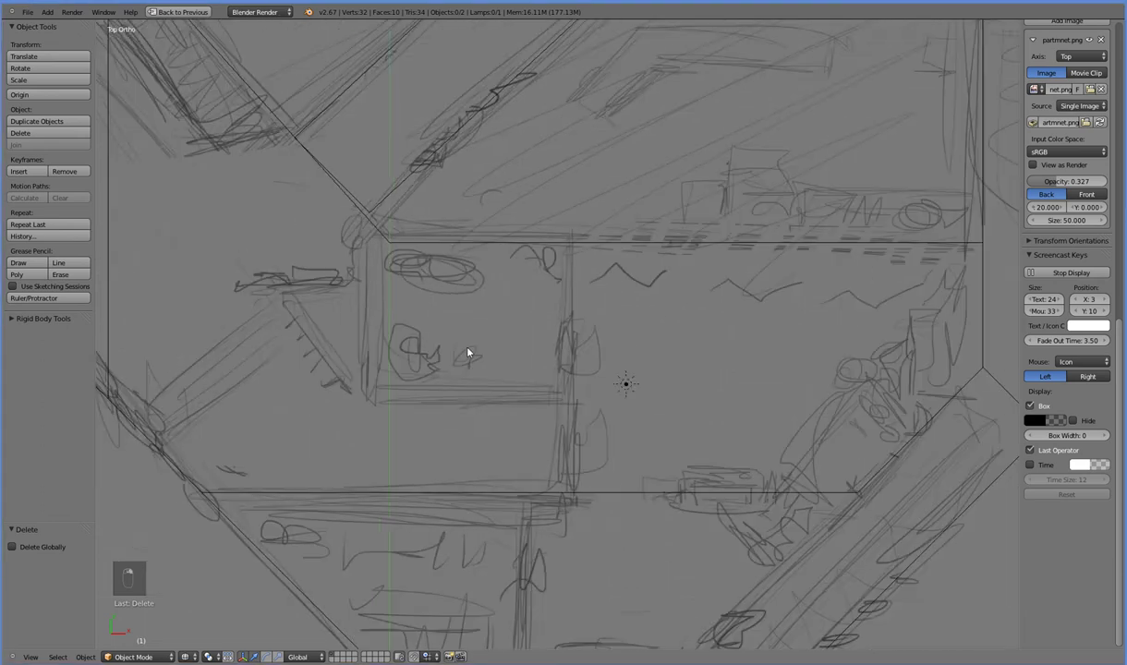
Check the traced floor plan in wireframe from side, front and top, then centre the 3D cursor
key(z)
key(KP_3)
key(KP_1)
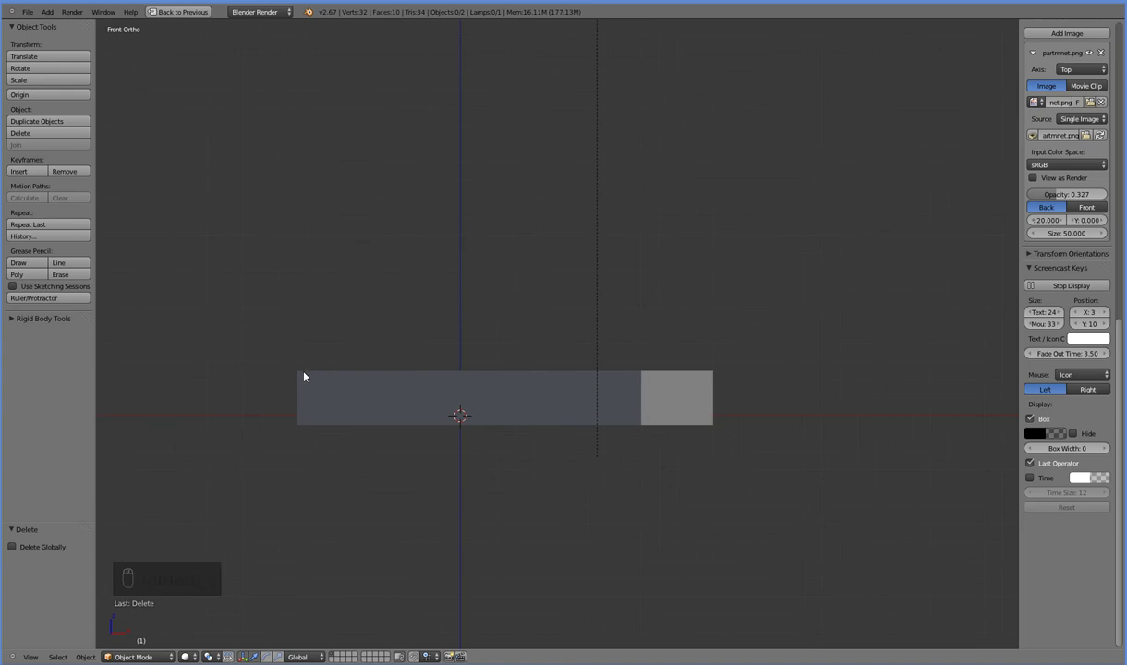
key(KP_7)
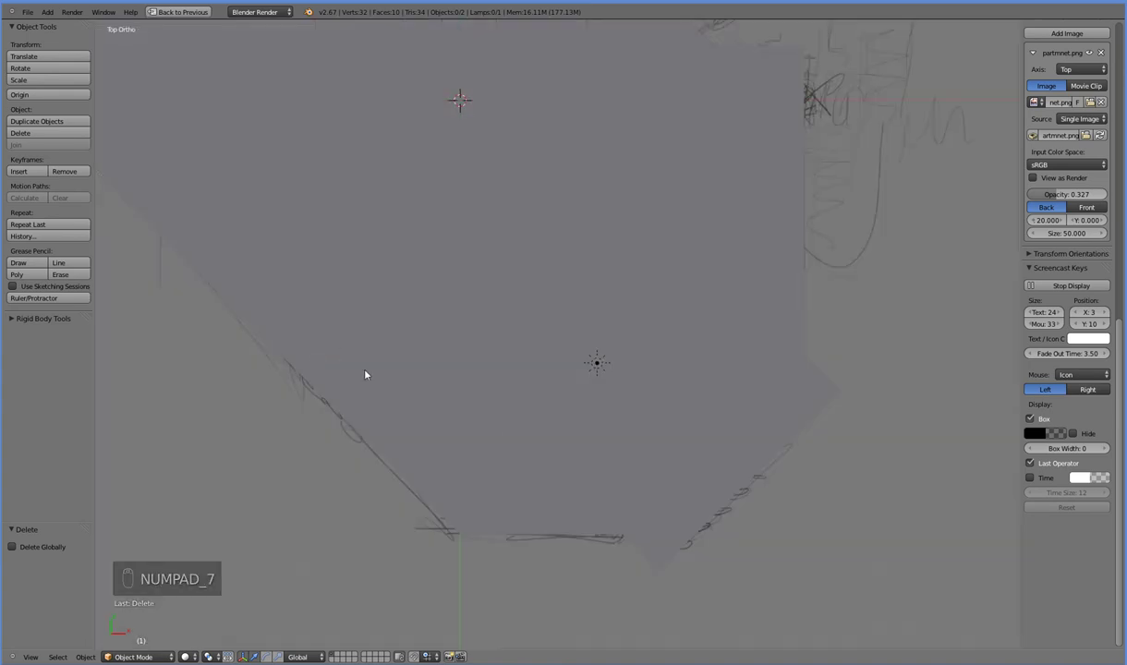
key(shift+c)
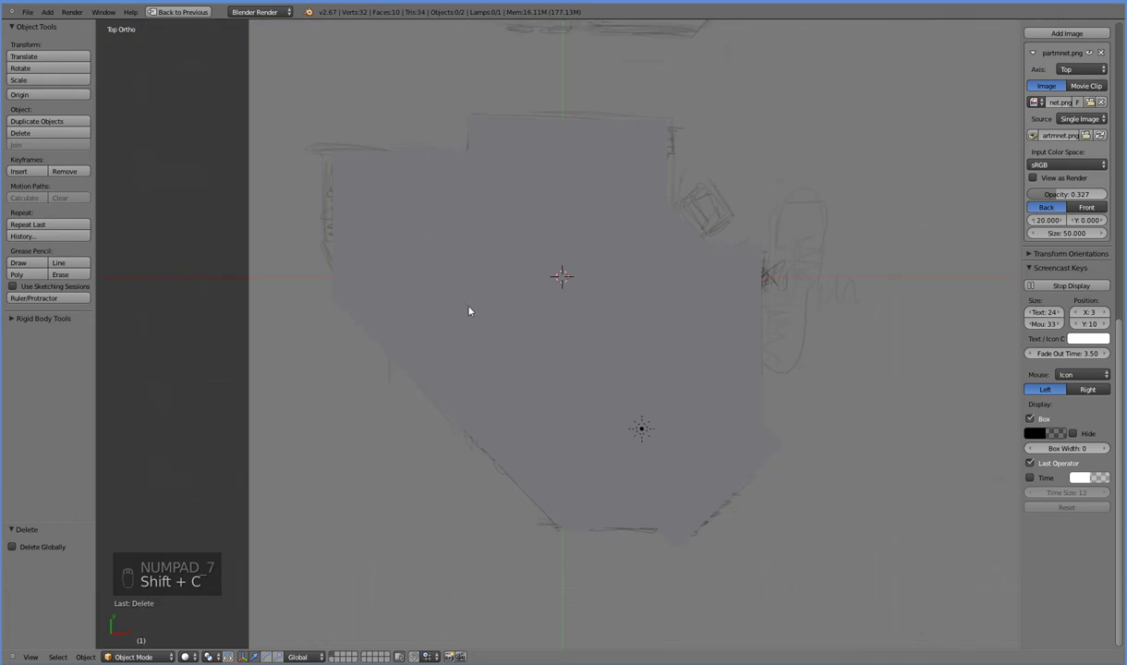
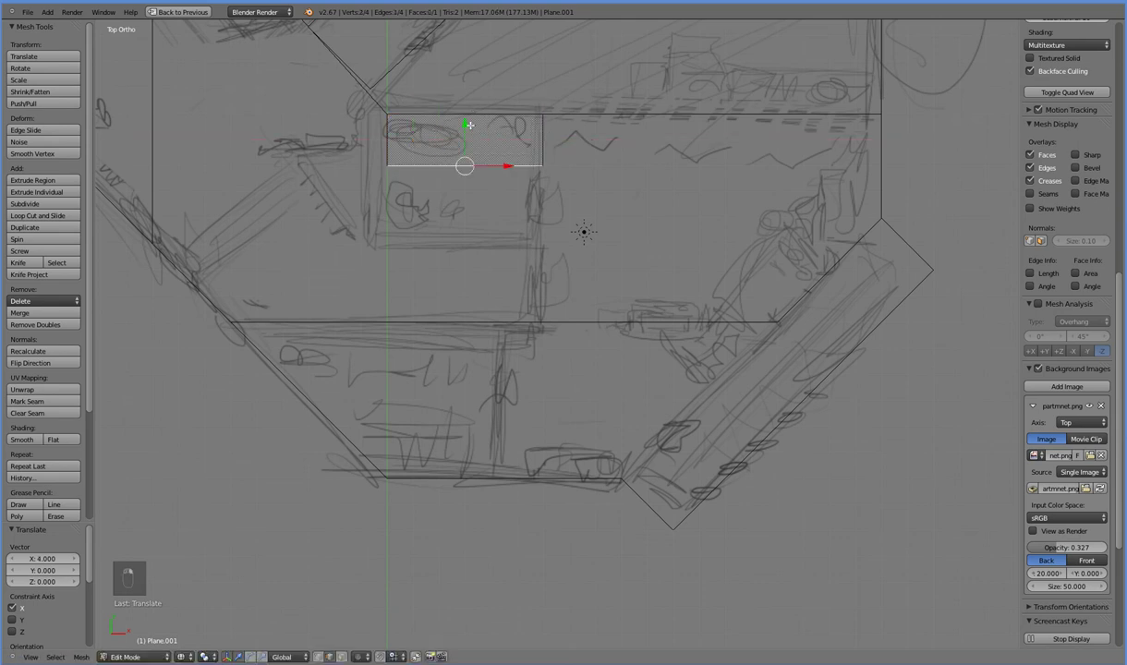
Inspect the corner plane in 3D and raise it three units along Z
middle_click(489, 244)
middle_click(526, 464)
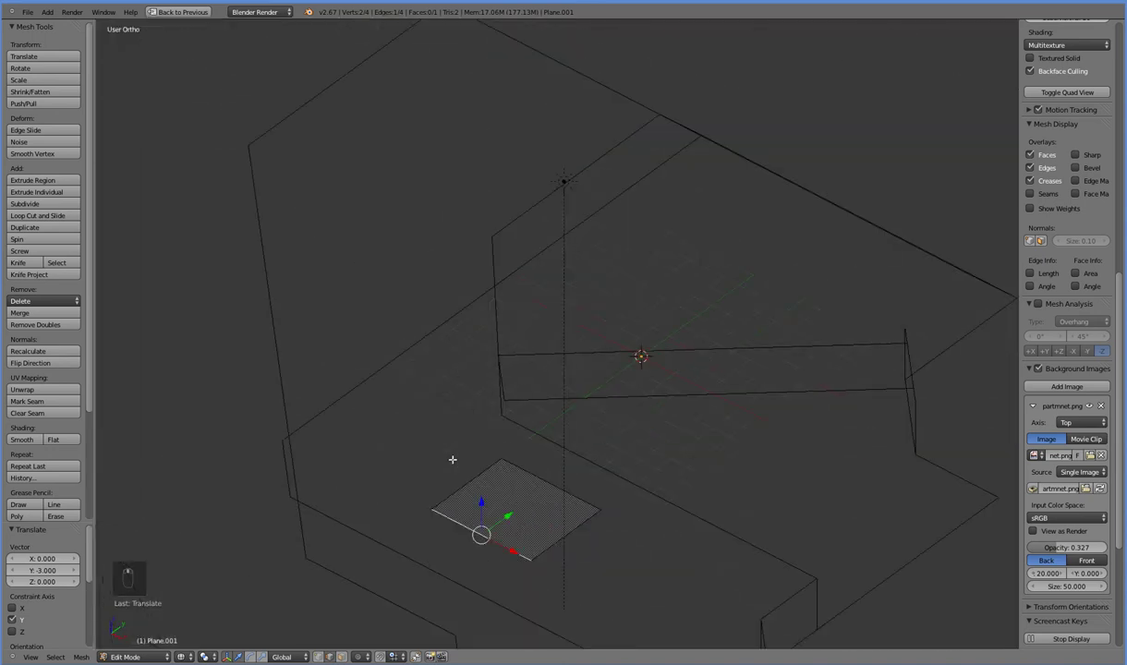
drag(477, 450, 555, 432)
key(KP_3)
key(KP_7)
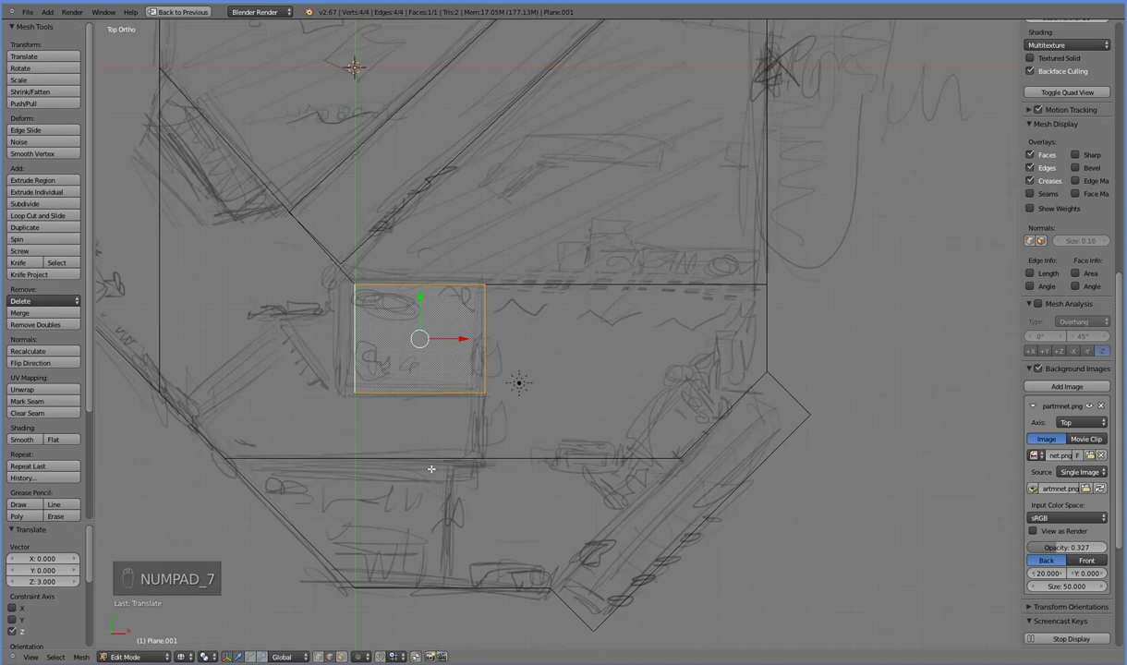
middle_click(596, 385)
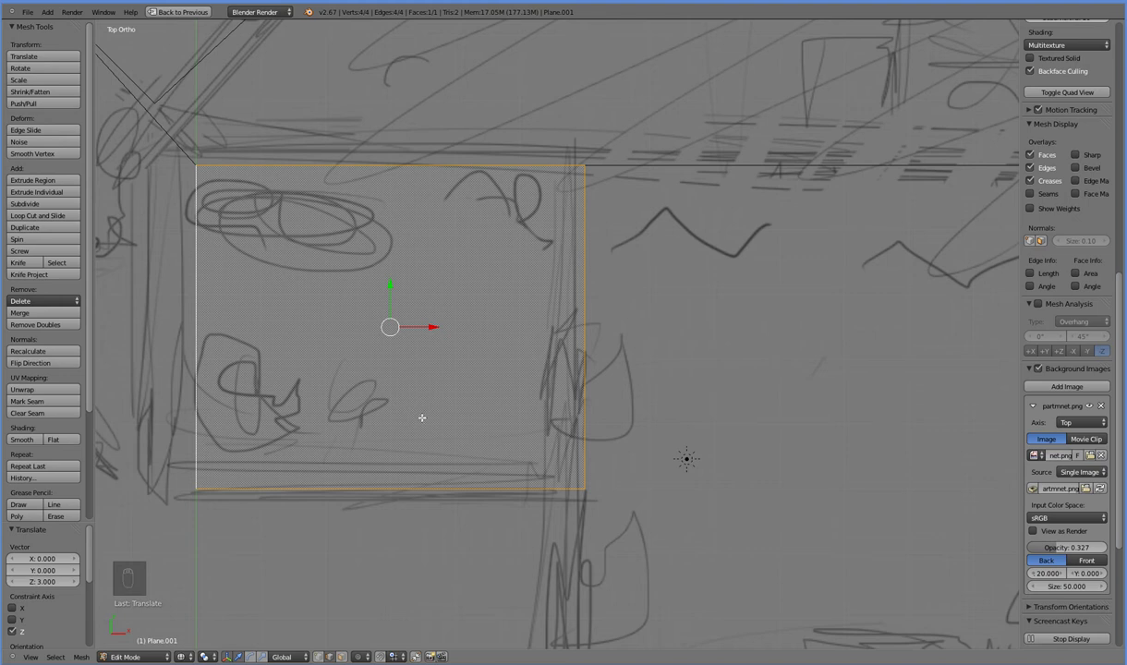
Extrude the plane 1 unit on Z into a box and nudge its edges 0.1 along X and Y
key(KP_3)
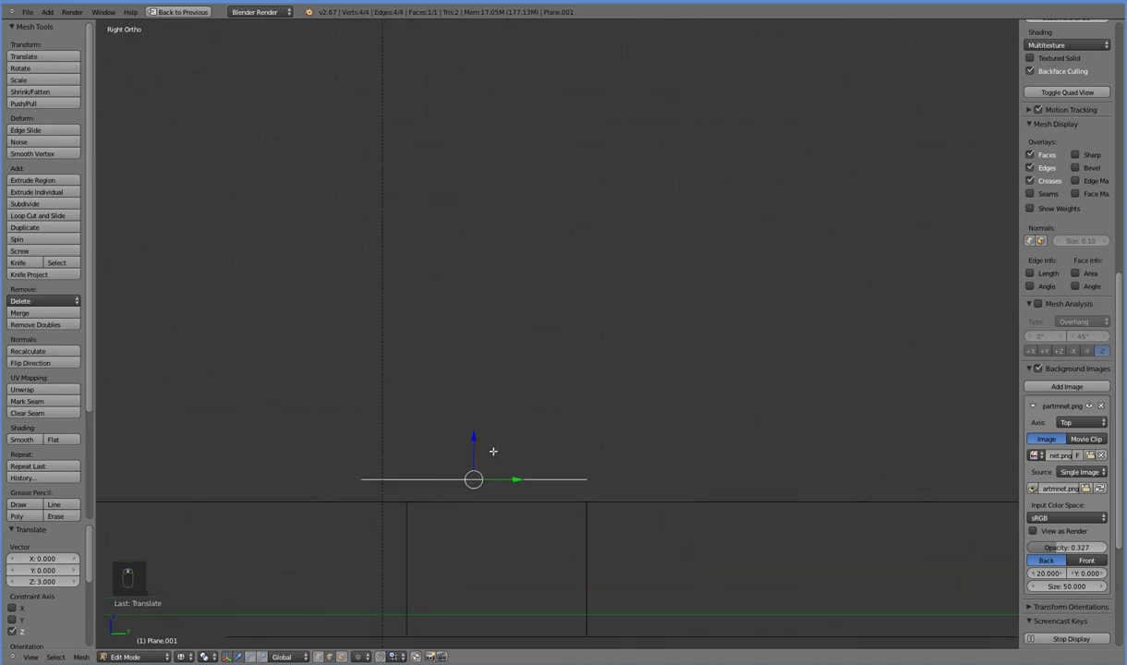
key(e)
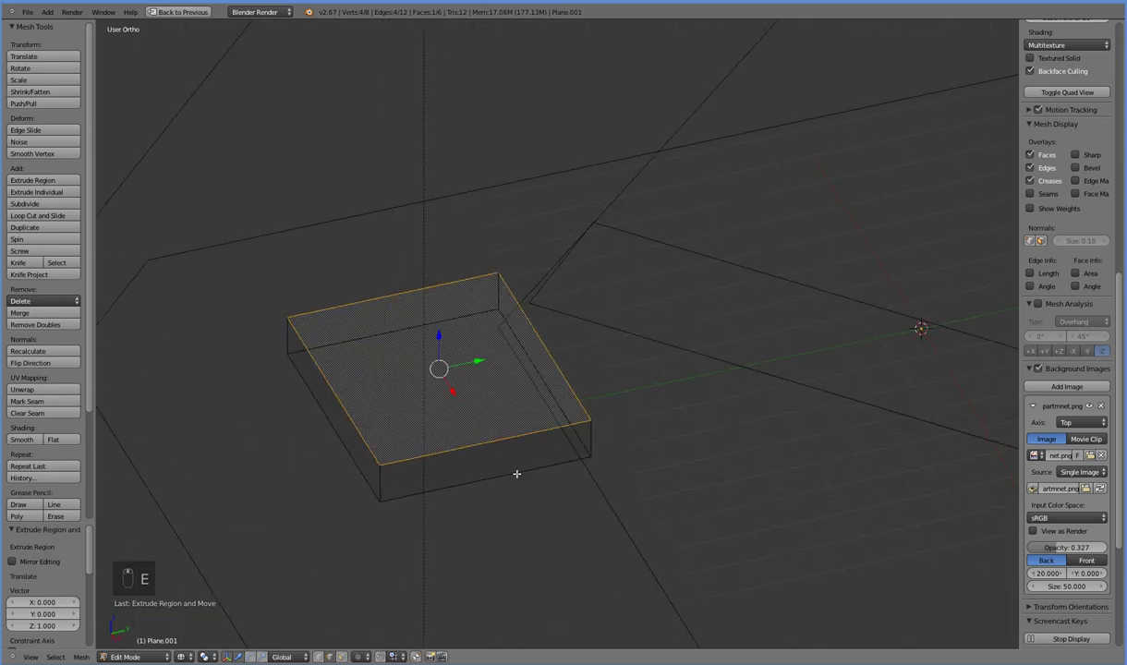
key(KP_7)
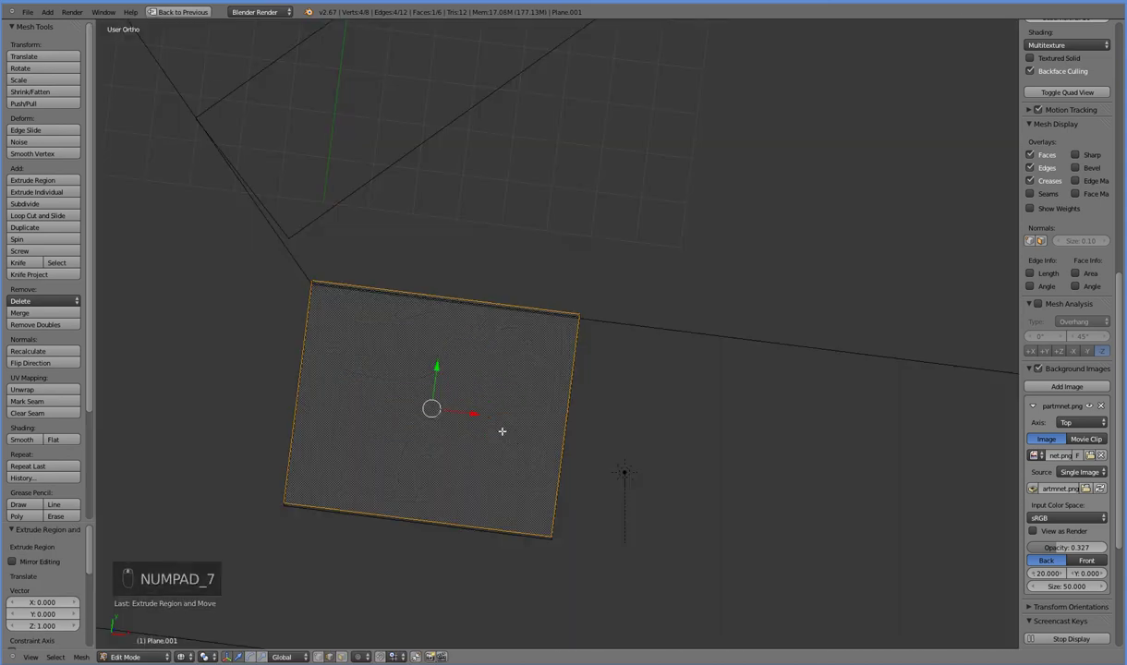
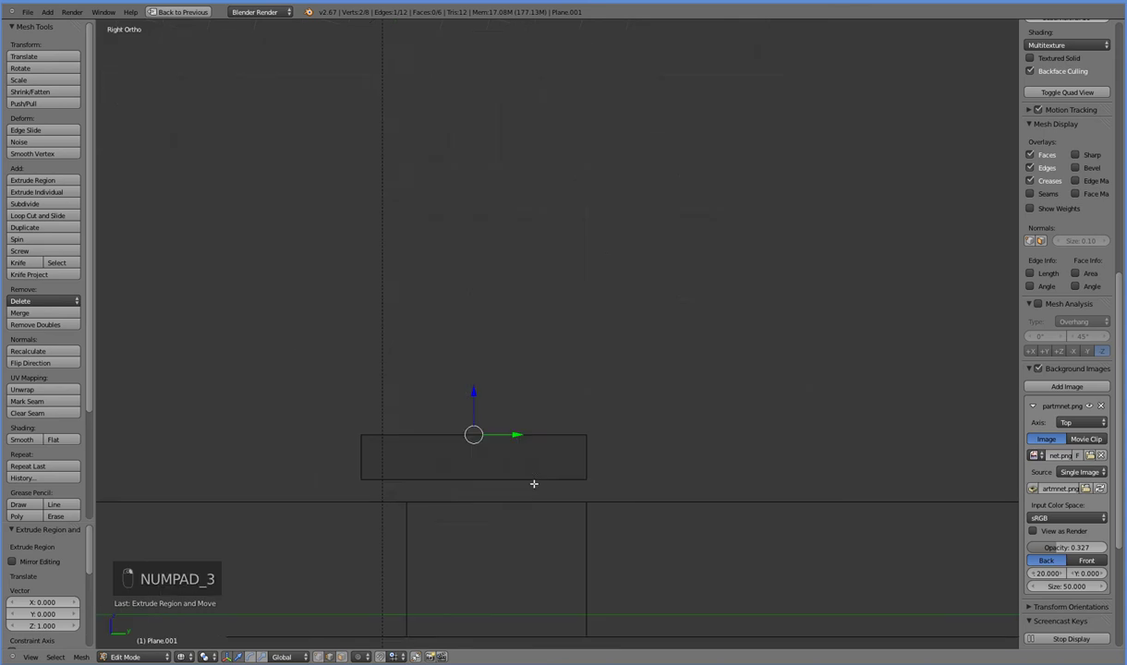
key(KP_7)
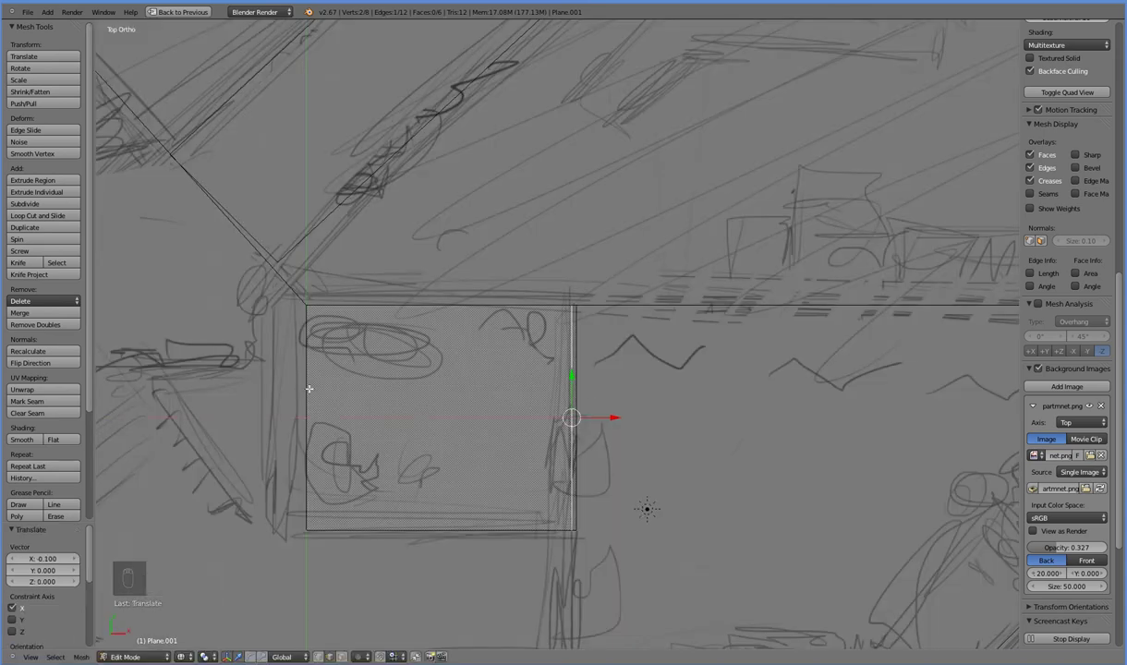
middle_click(457, 324)
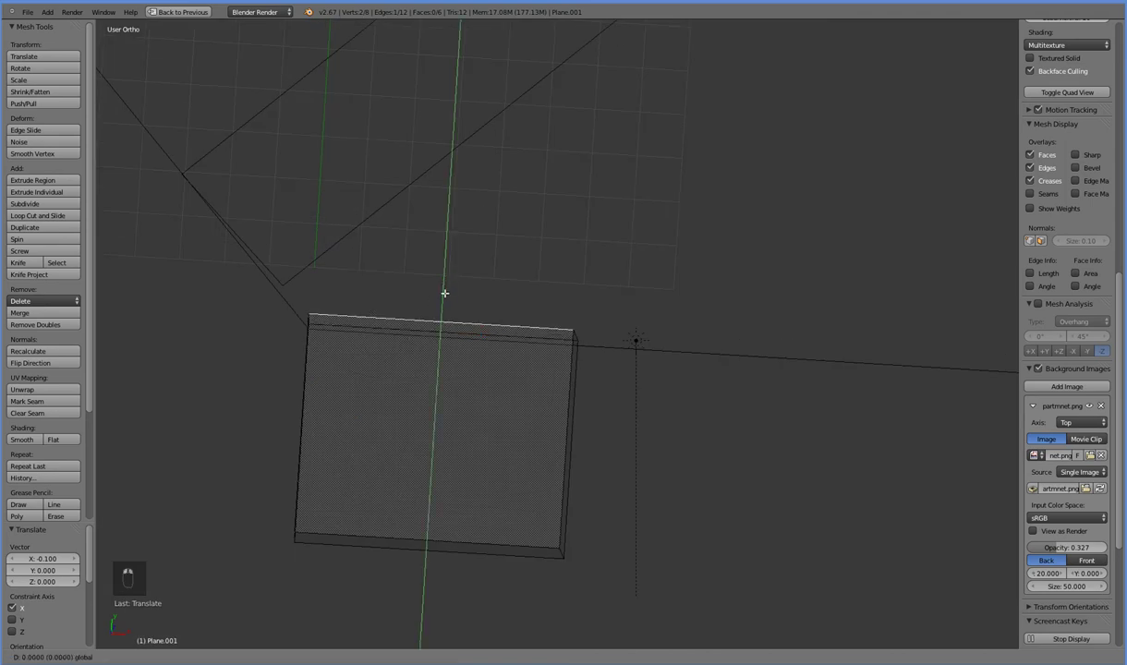
key(KP_7)
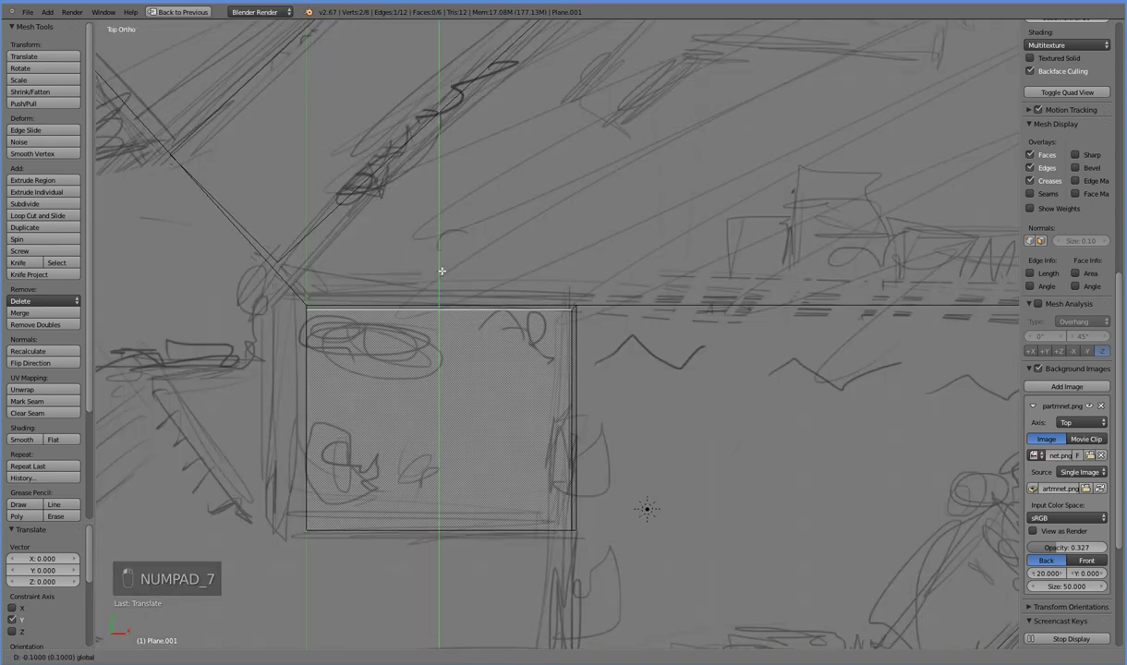
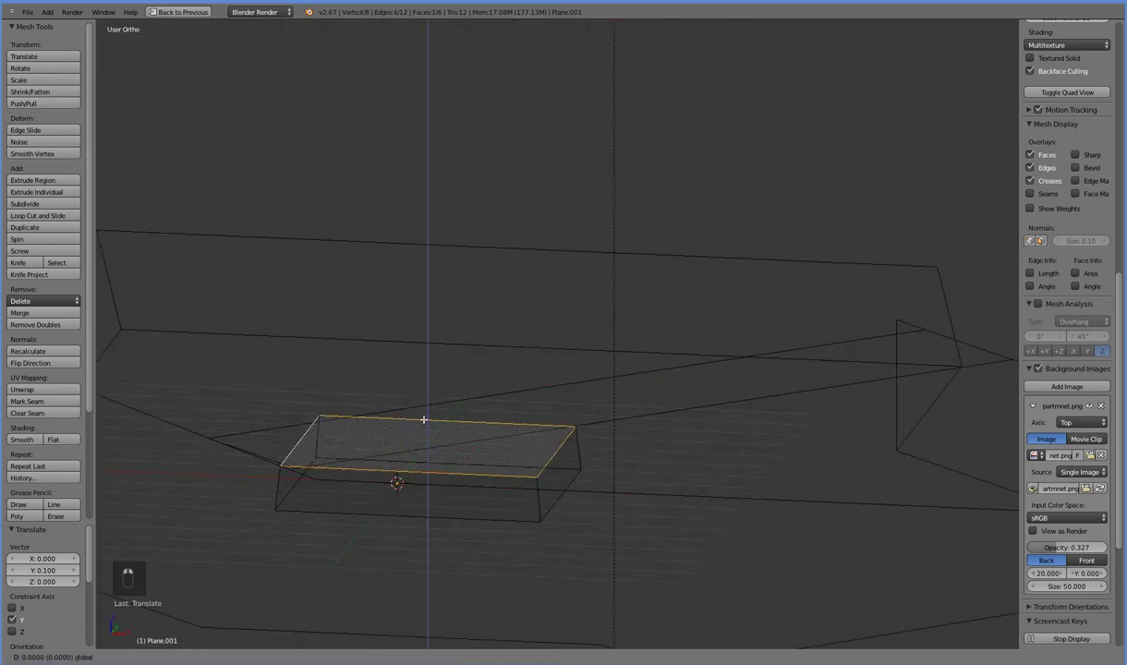
Orbit the view around the box
drag(473, 571, 517, 556)
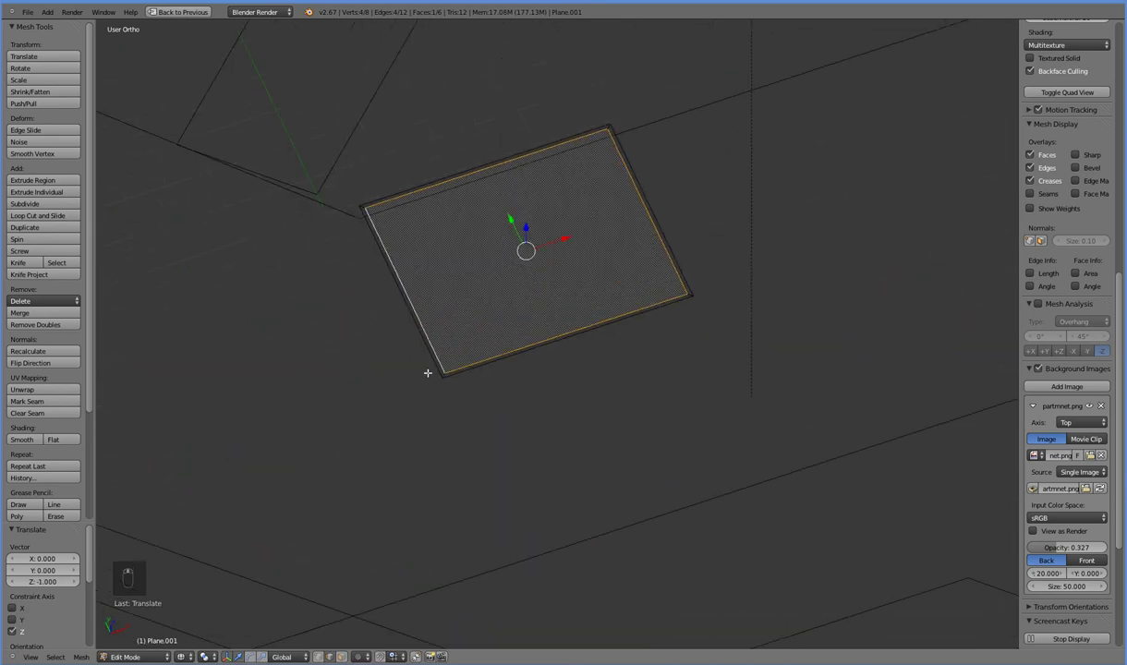
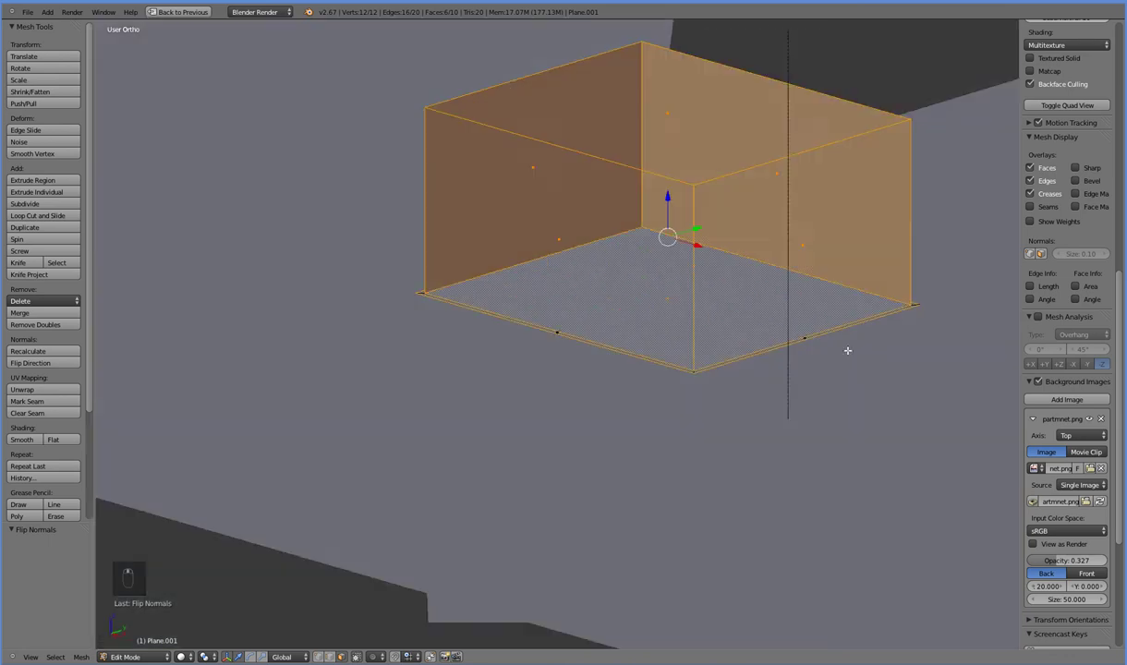
middle_click(868, 342)
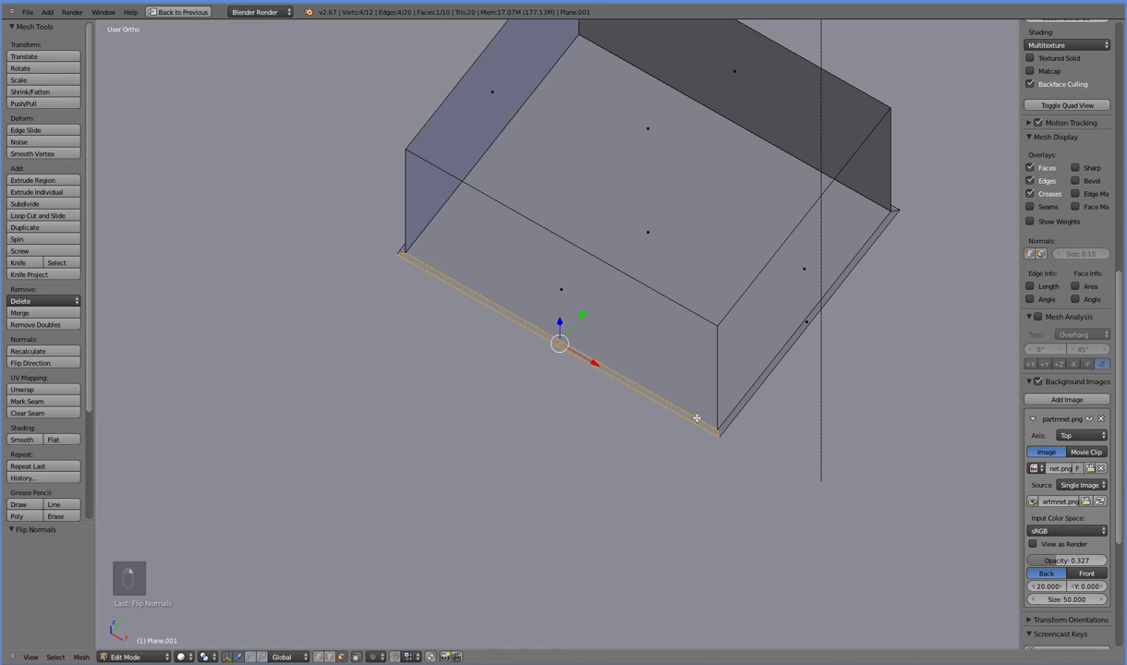
drag(740, 441, 712, 386)
drag(705, 399, 747, 356)
drag(742, 370, 742, 369)
drag(730, 382, 698, 376)
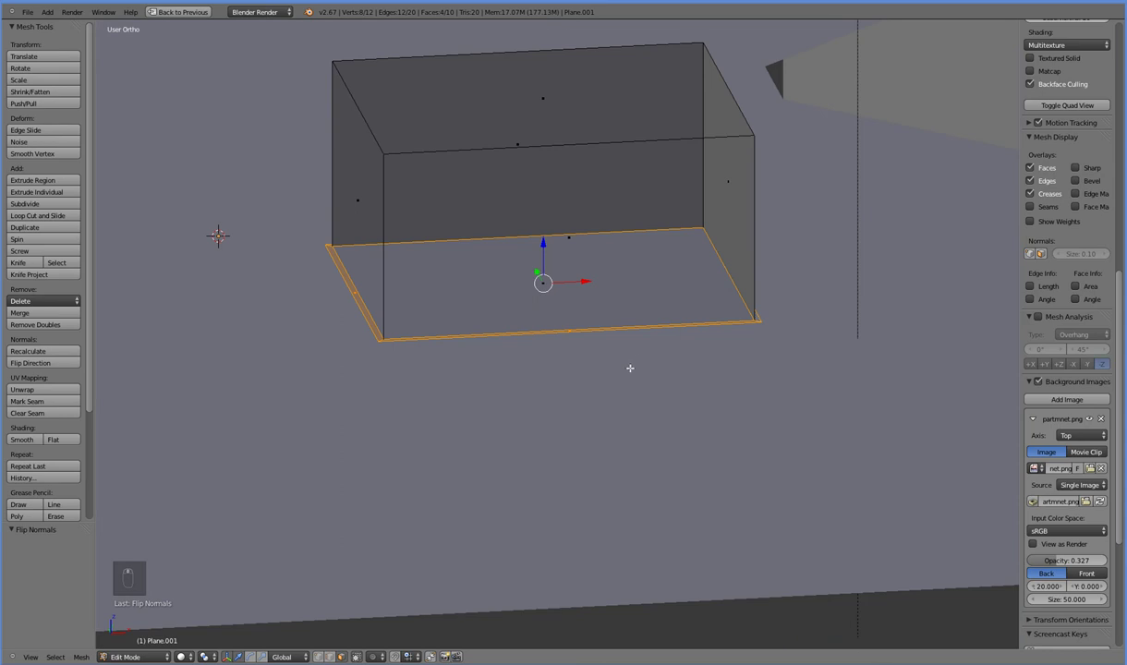
middle_click(679, 224)
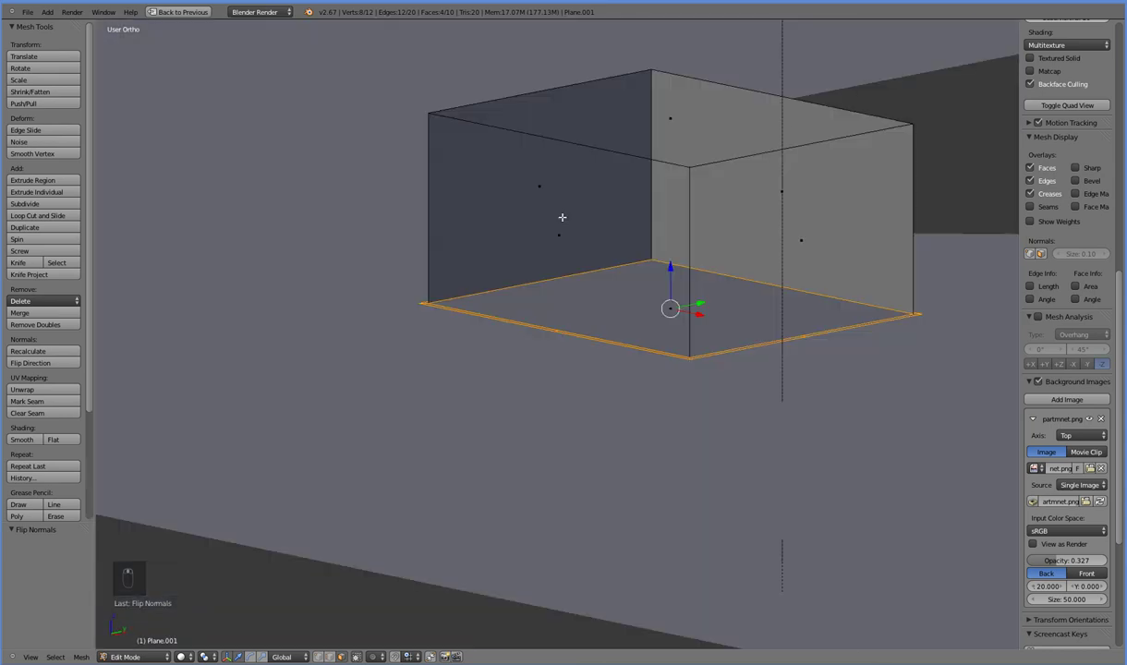
middle_click(623, 407)
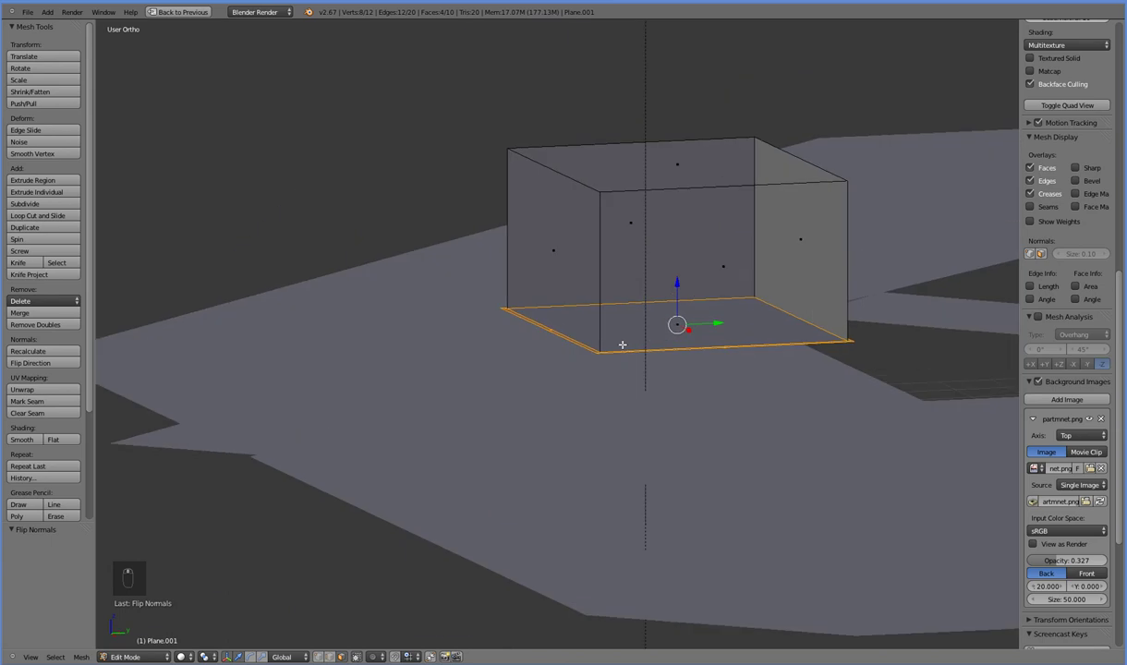
key(ctrl+r)
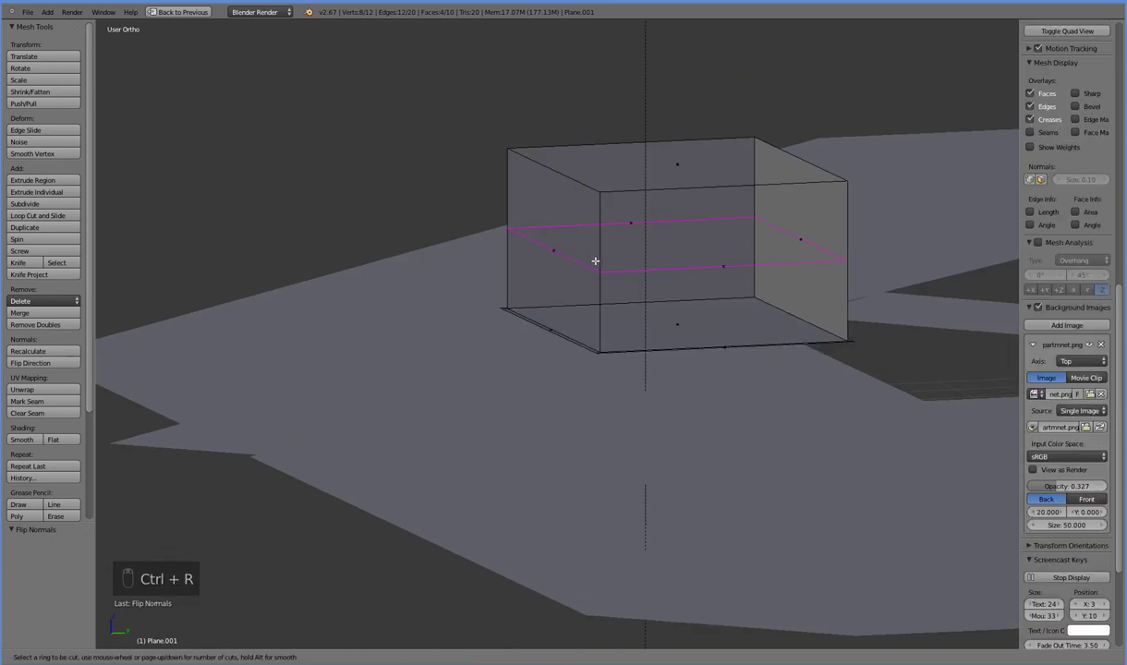
key(KP_3)
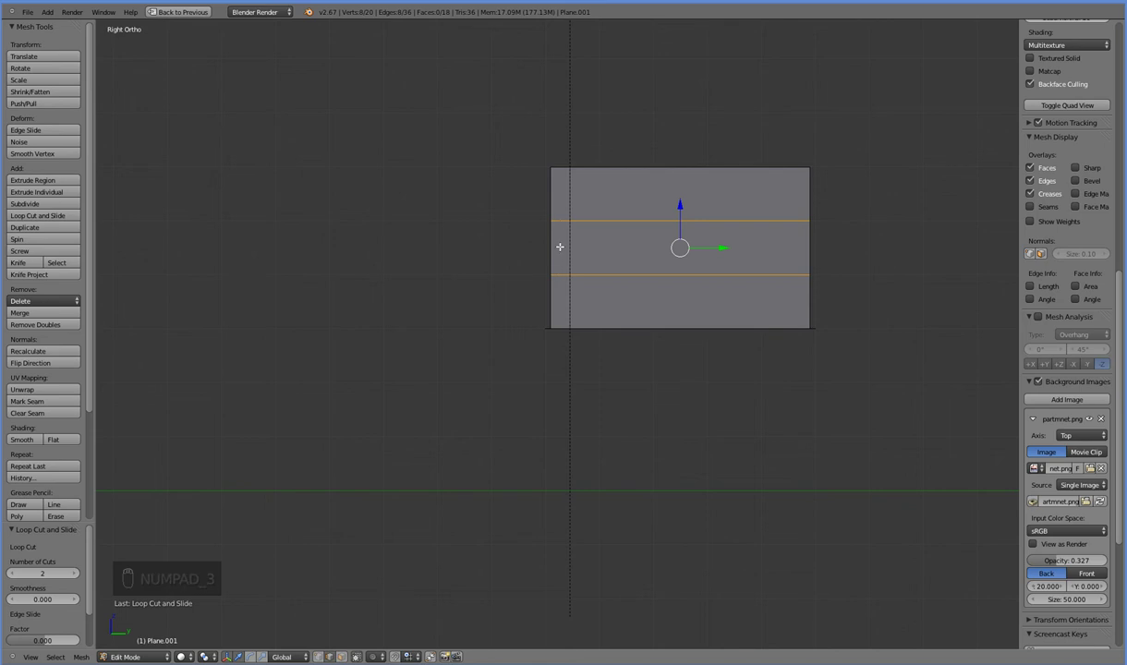
middle_click(575, 361)
key(ctrl+r)
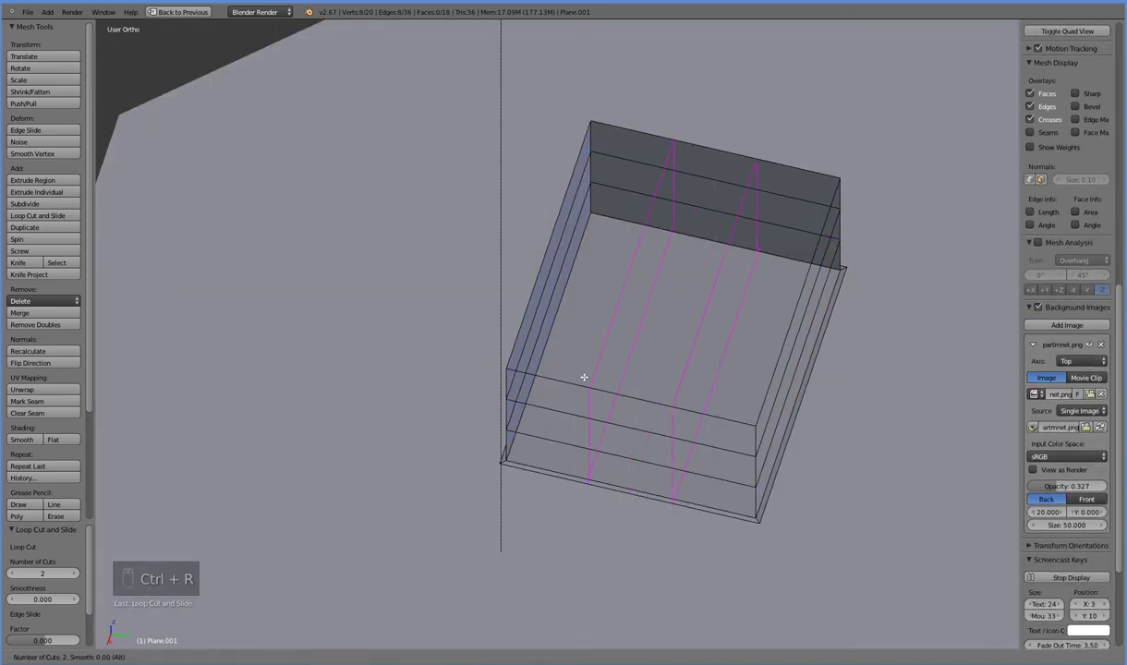
key(KP_7)
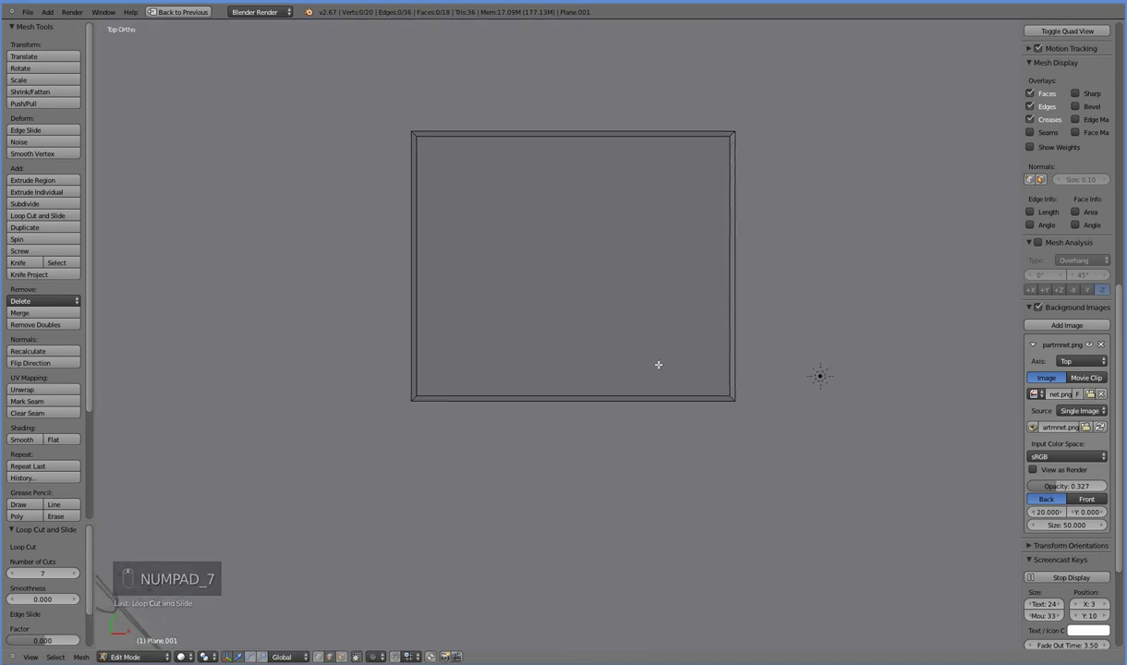
key(ctrl+r)
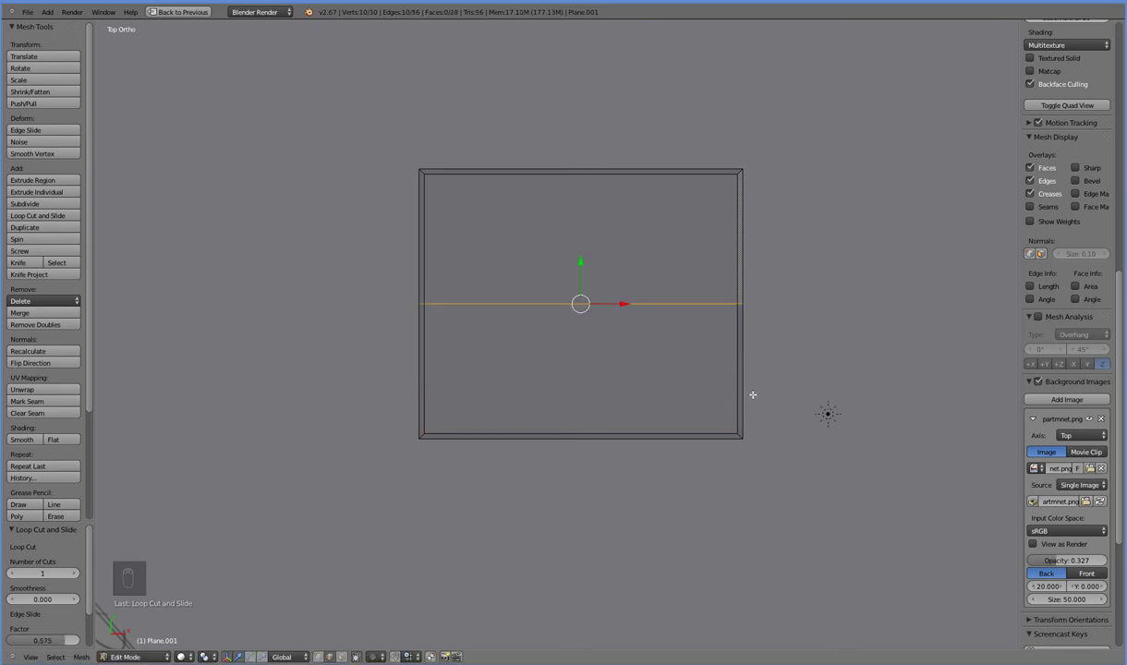
key(ctrl+z)
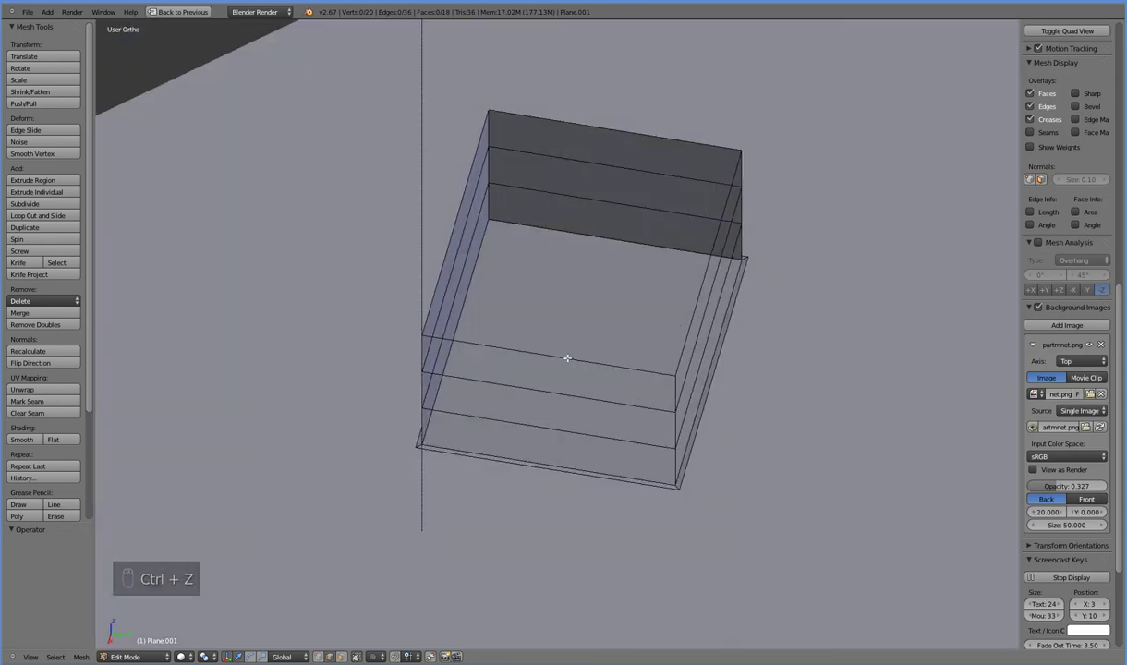
Select the wall's bottom edge and line it up in Right view with wireframe shading
right_click(397, 399)
drag(537, 247, 557, 270)
middle_click(544, 306)
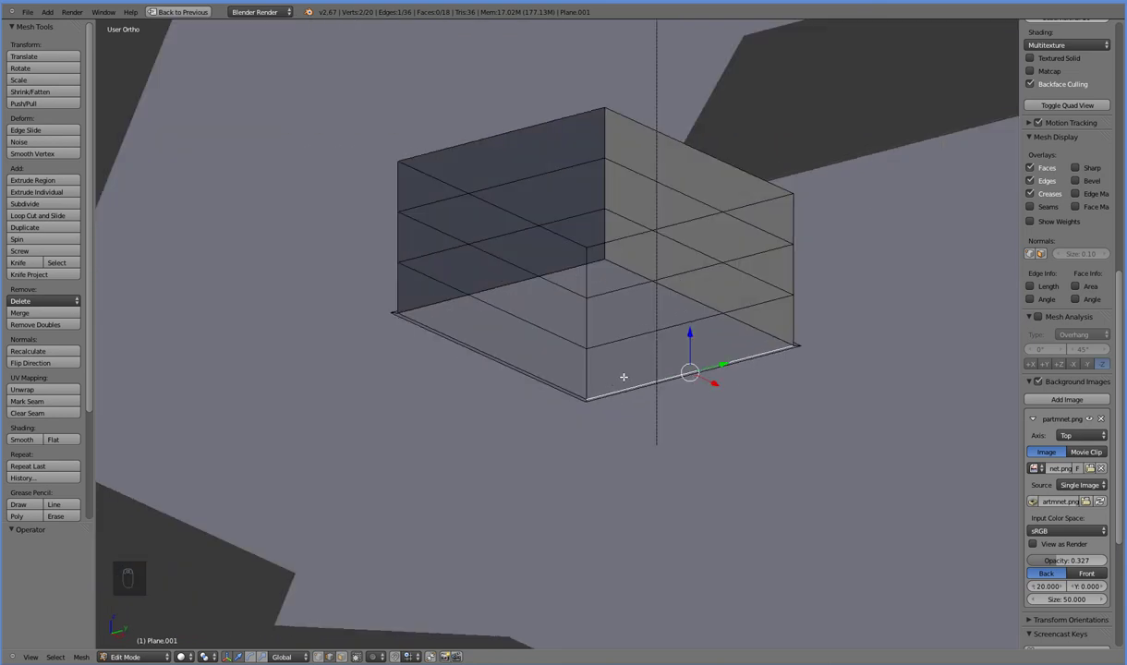
key(KP_3)
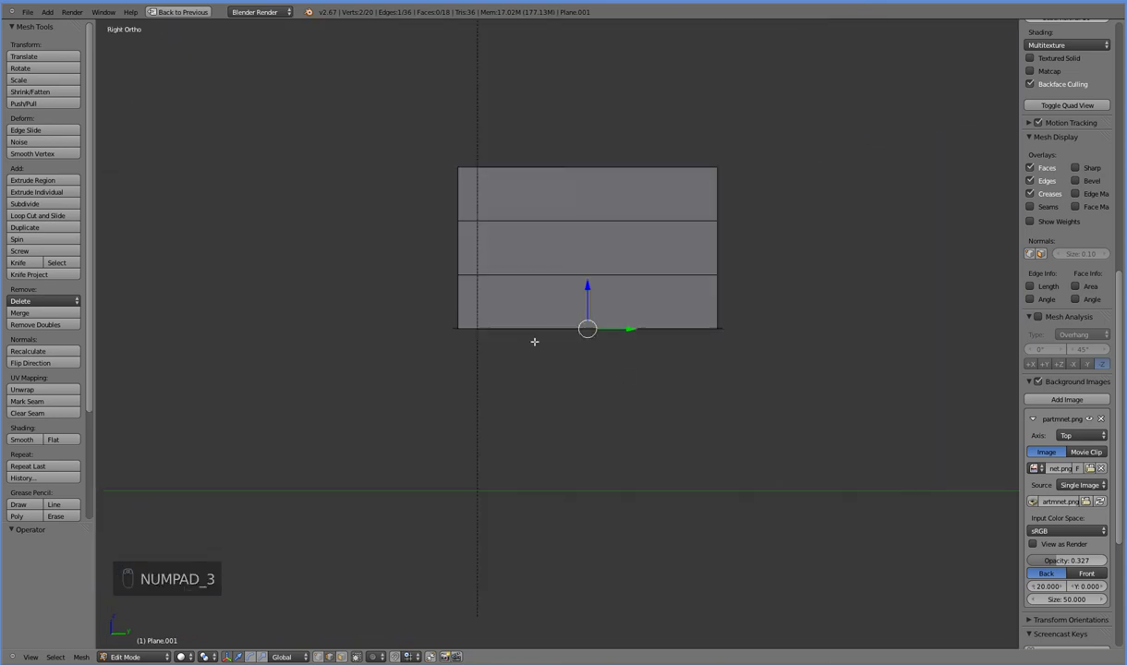
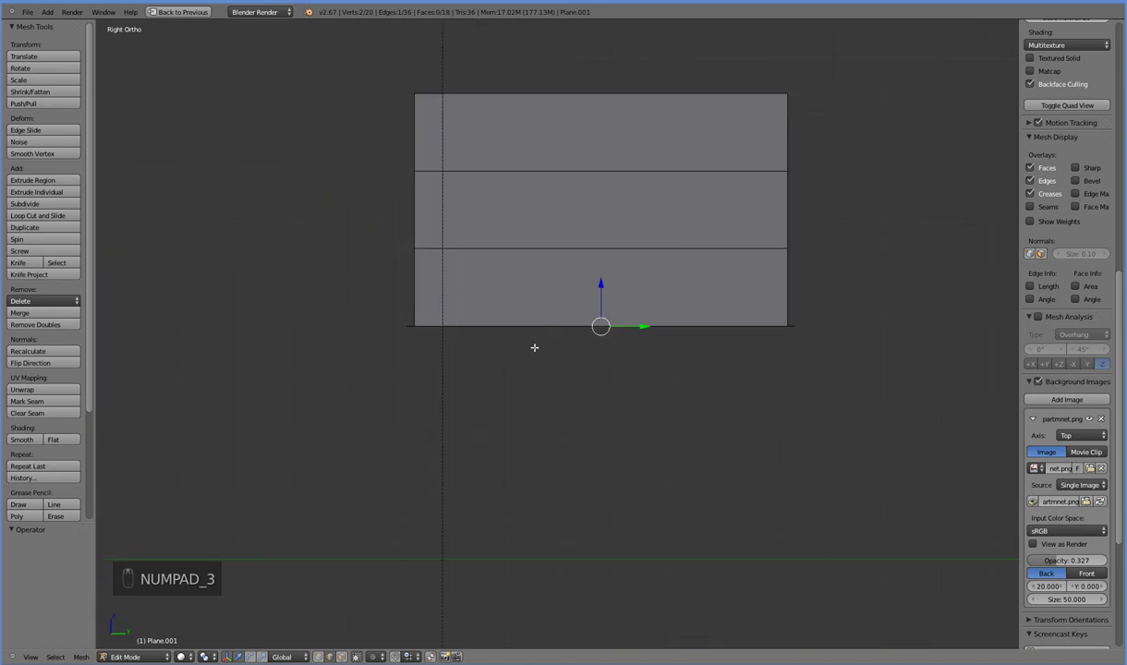
key(z)
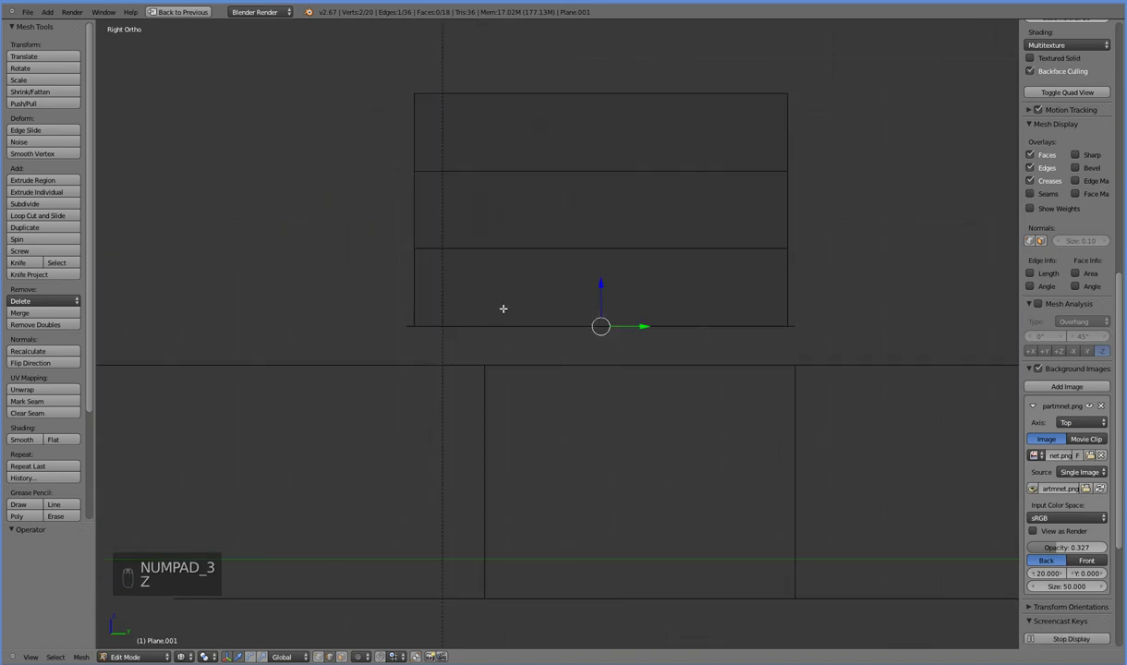
Knife-cut new edges across the wall, undoing a misplaced cut and retrying
key(k)
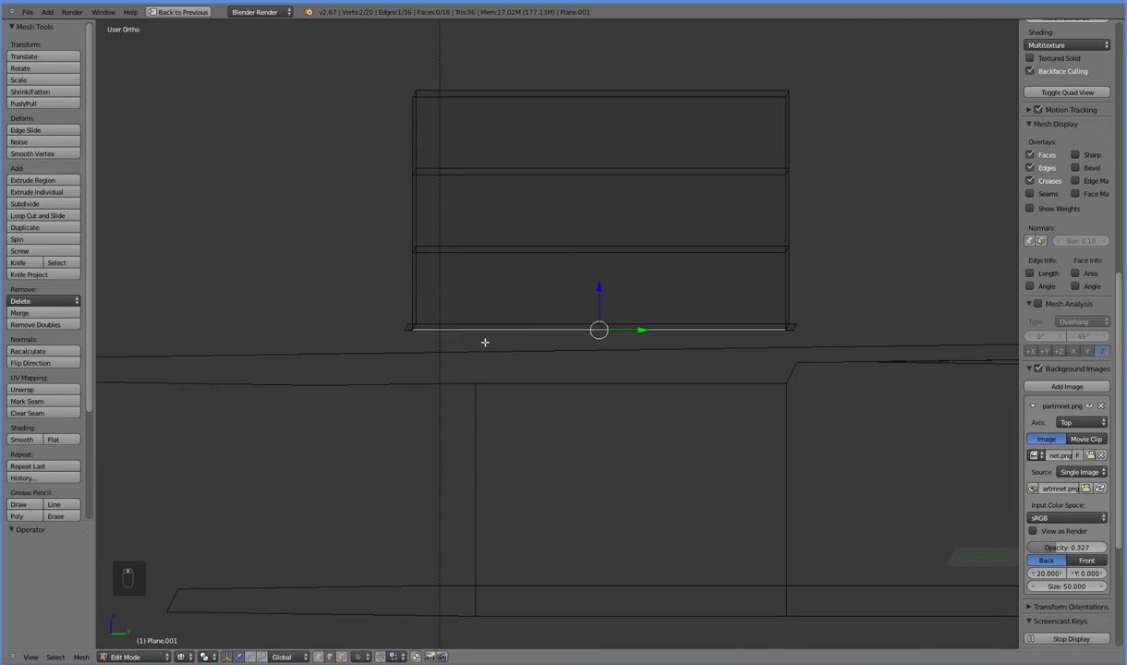
key(k)
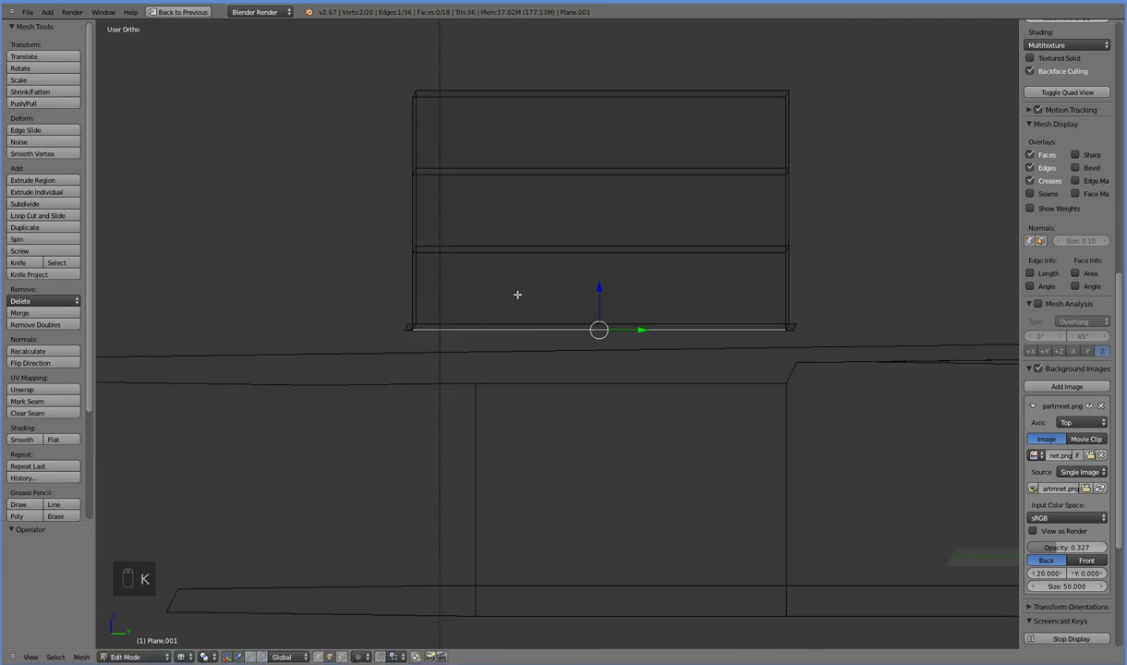
key(KP_3)
key(k)
key(ctrl+z)
key(k)
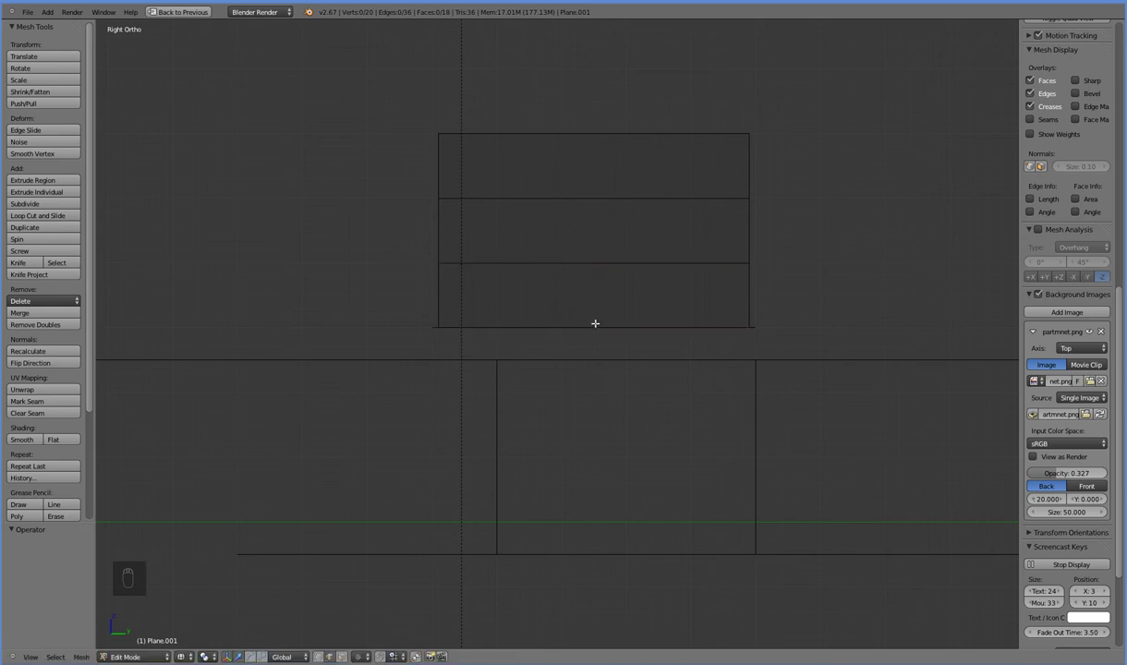
key(k)
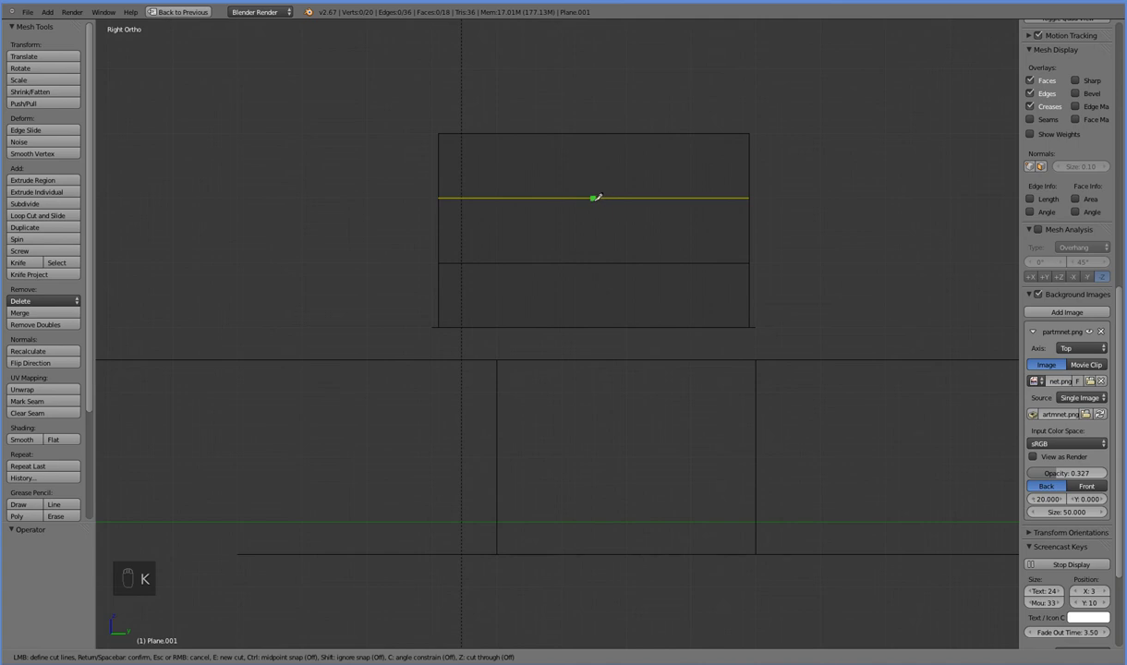
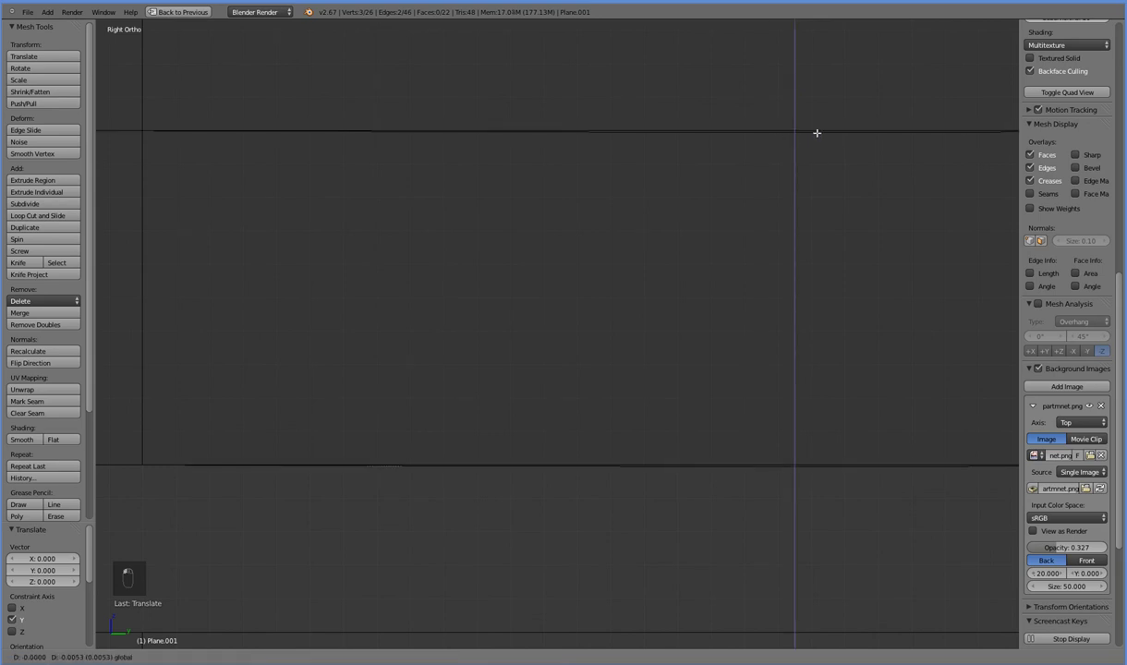
Undo the last two edits to the wall's knife-cut edge
key(ctrl+z)
key(ctrl+z)
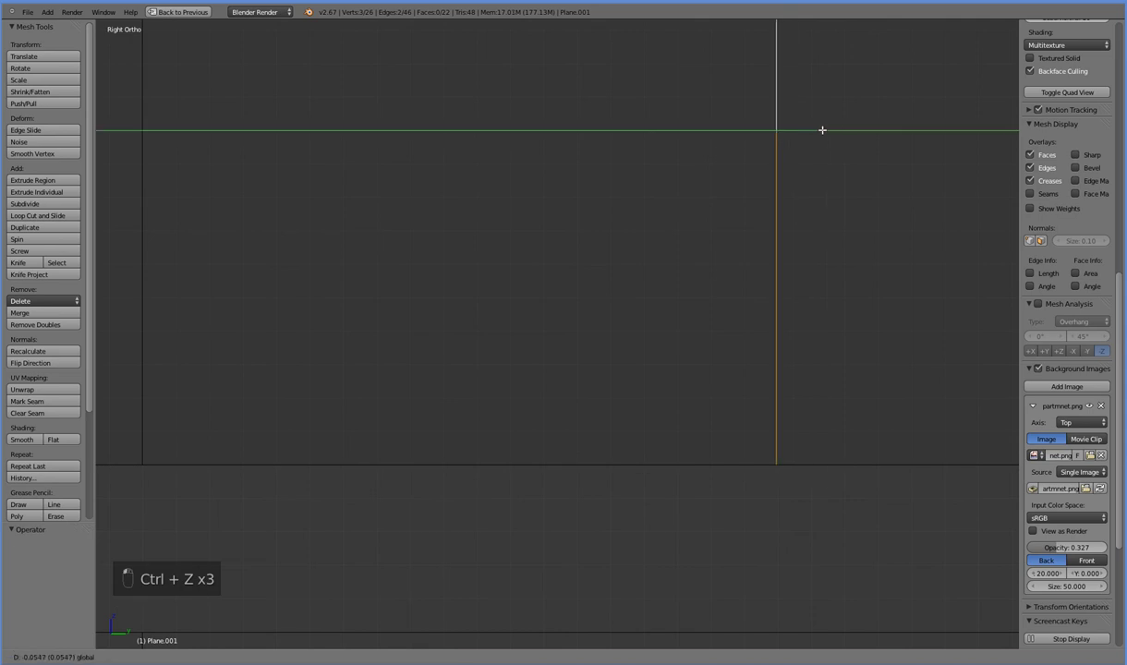
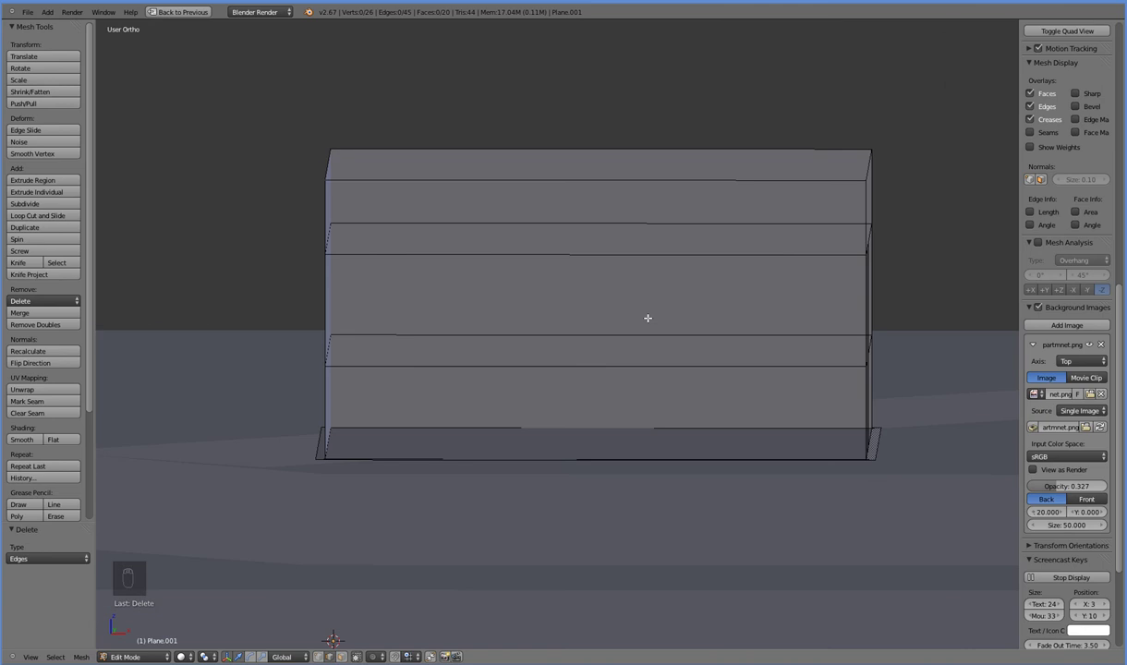
In Front view, knife-cut a vertical line down from the wall top near its corner
key(KP_1)
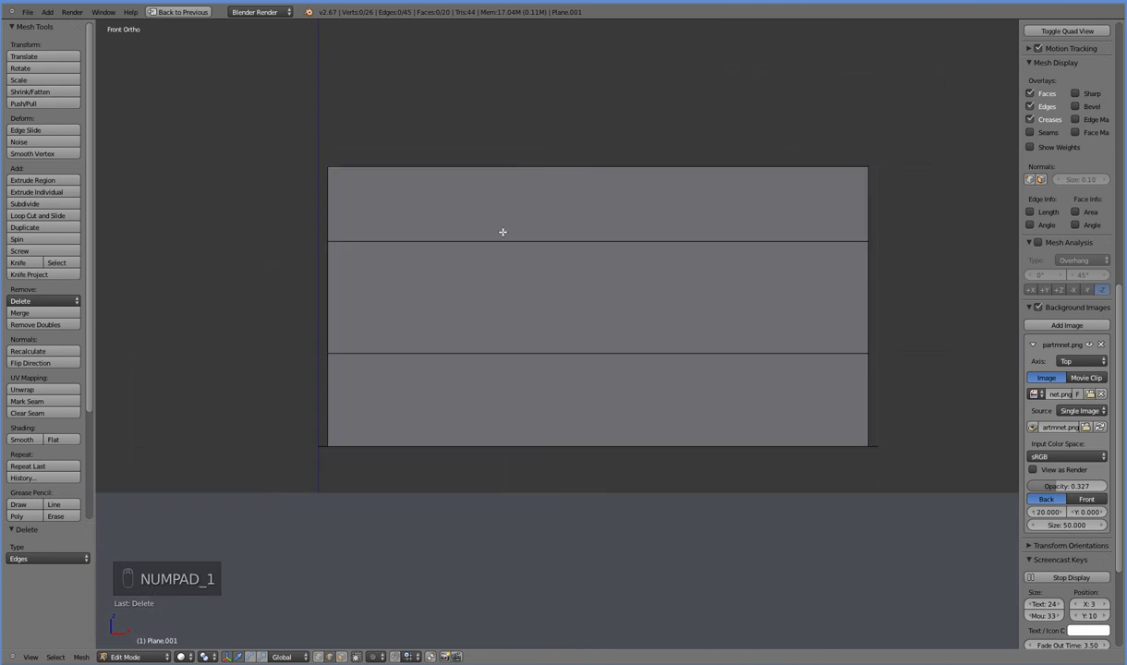
key(k)
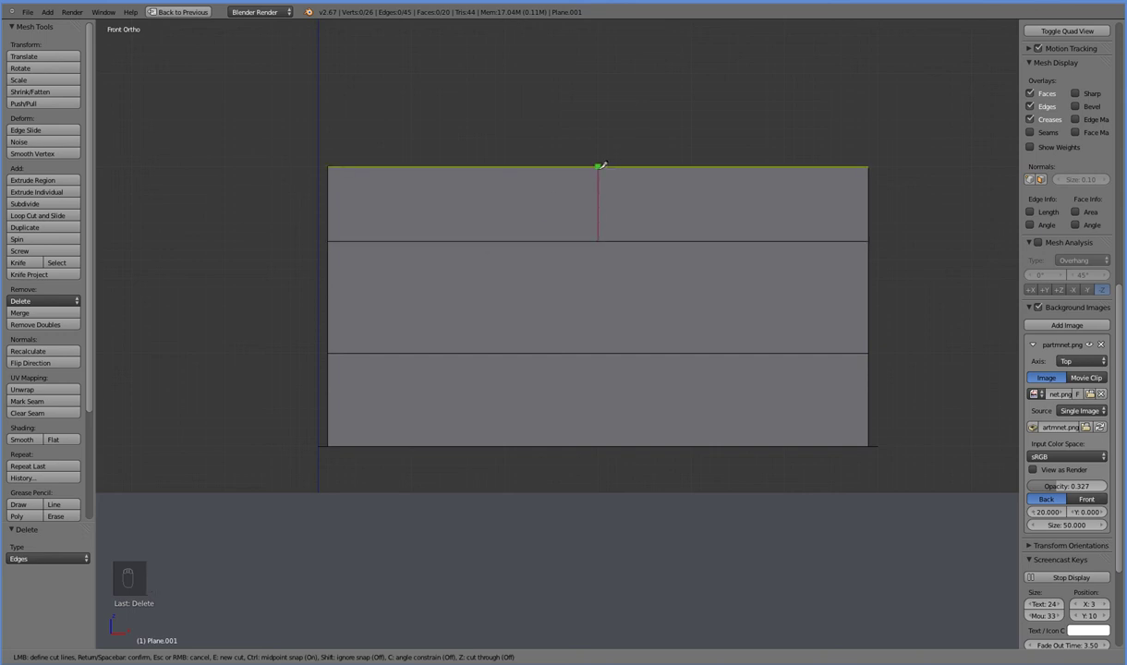
drag(597, 179, 530, 425)
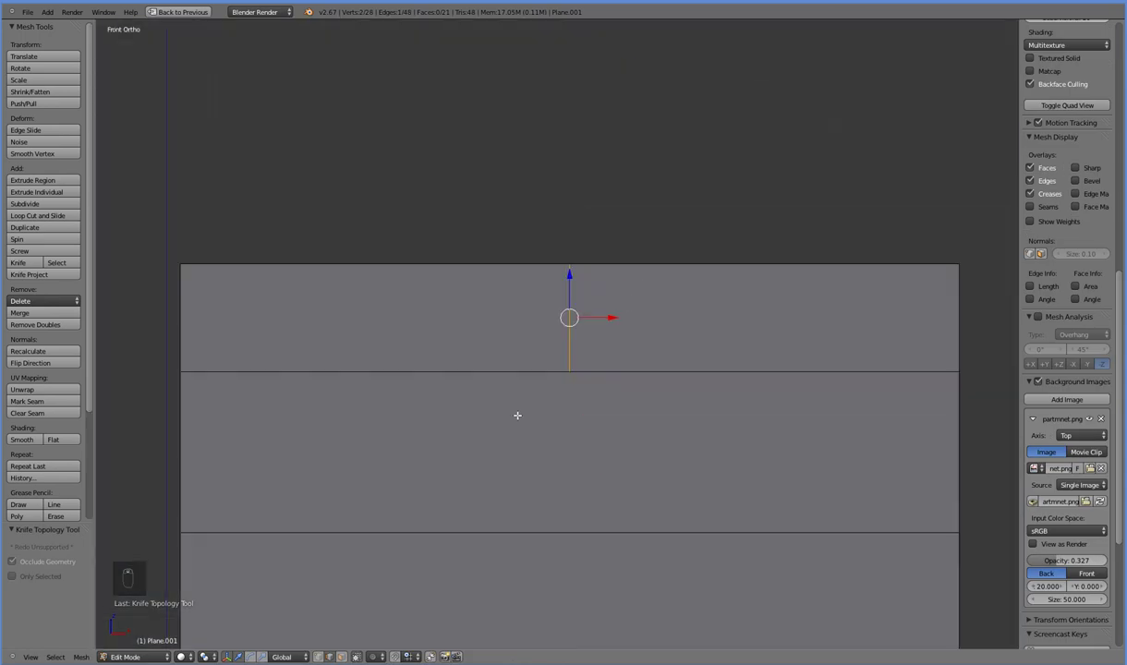
Knife-cut the horizontal line along the band edge to close the vent square, redoing one attempt
key(k)
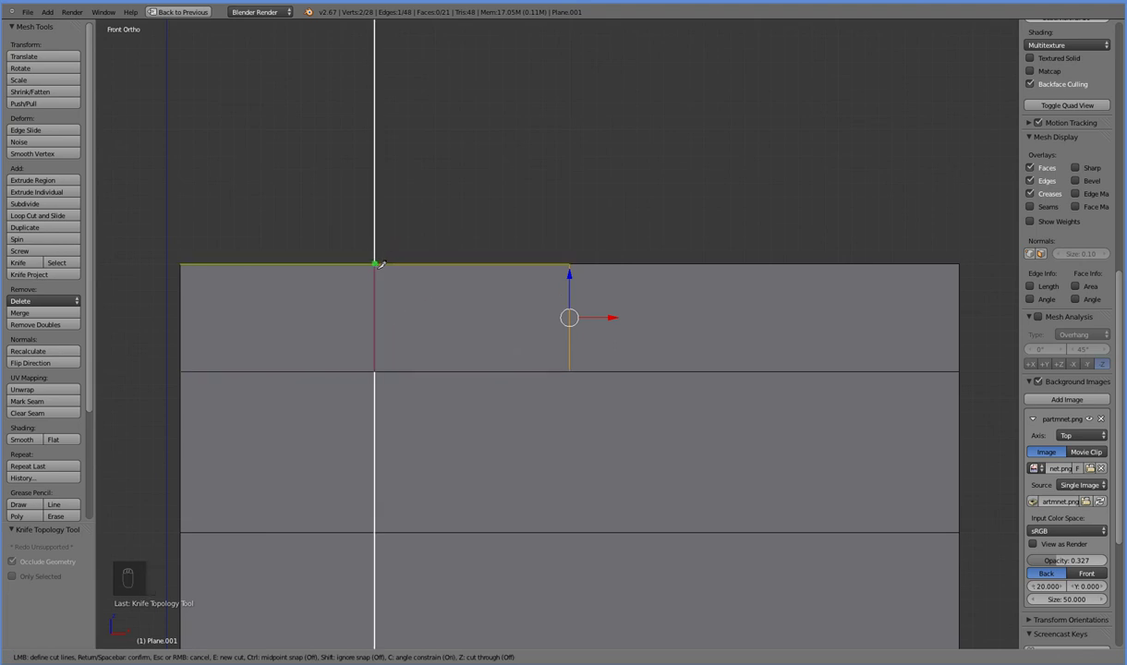
key(ctrl+z)
key(k)
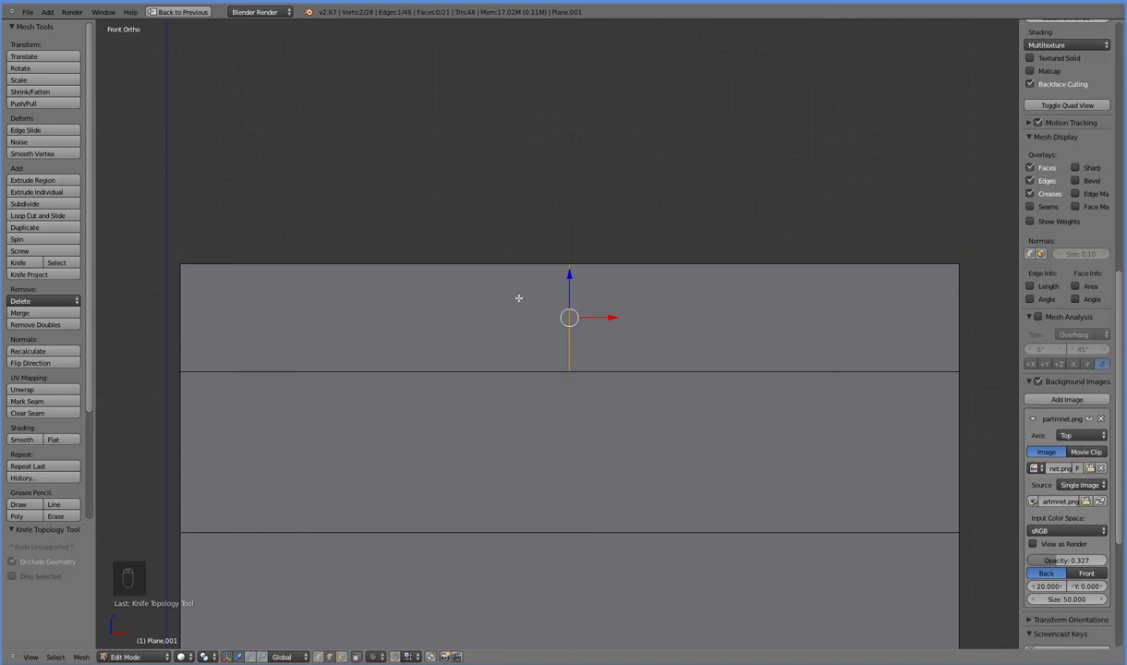
key(KP_1)
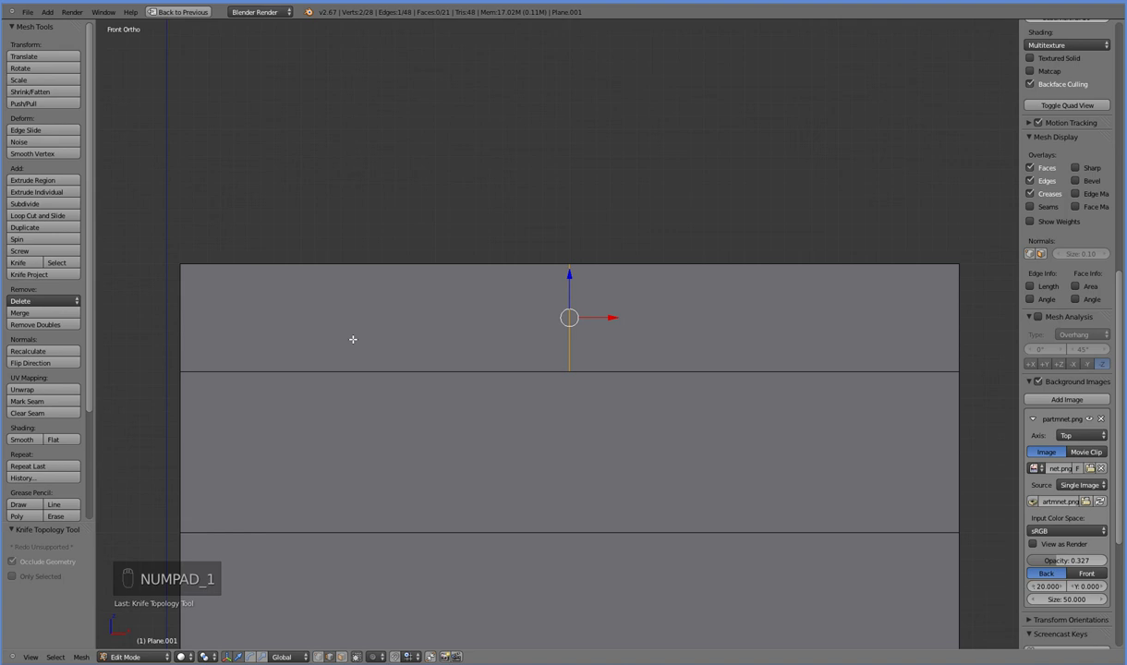
key(k)
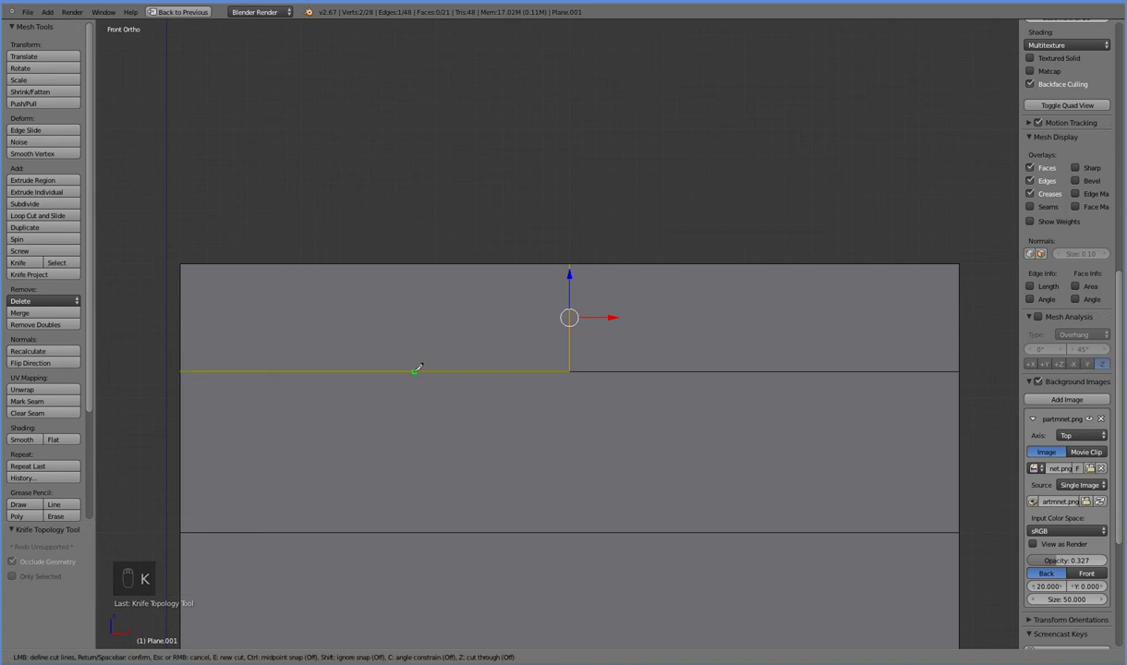
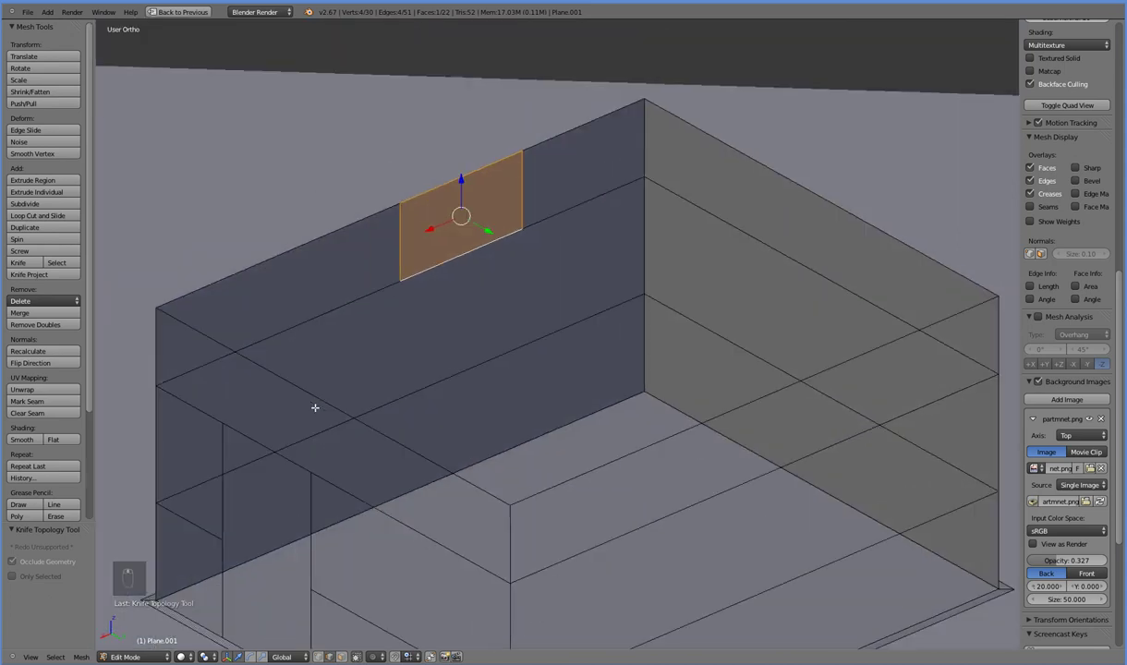
Check the vent face from the side views and extrude it 0.1 along Y out of the wall
middle_click(350, 378)
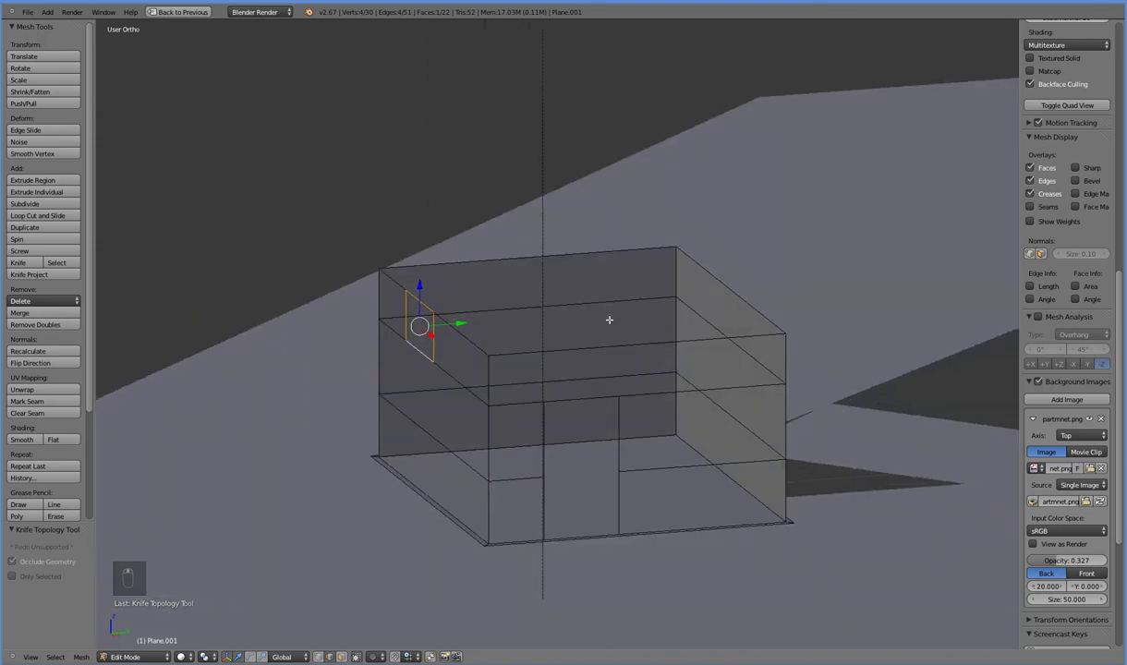
key(KP_1)
key(KP_2)
key(KP_3)
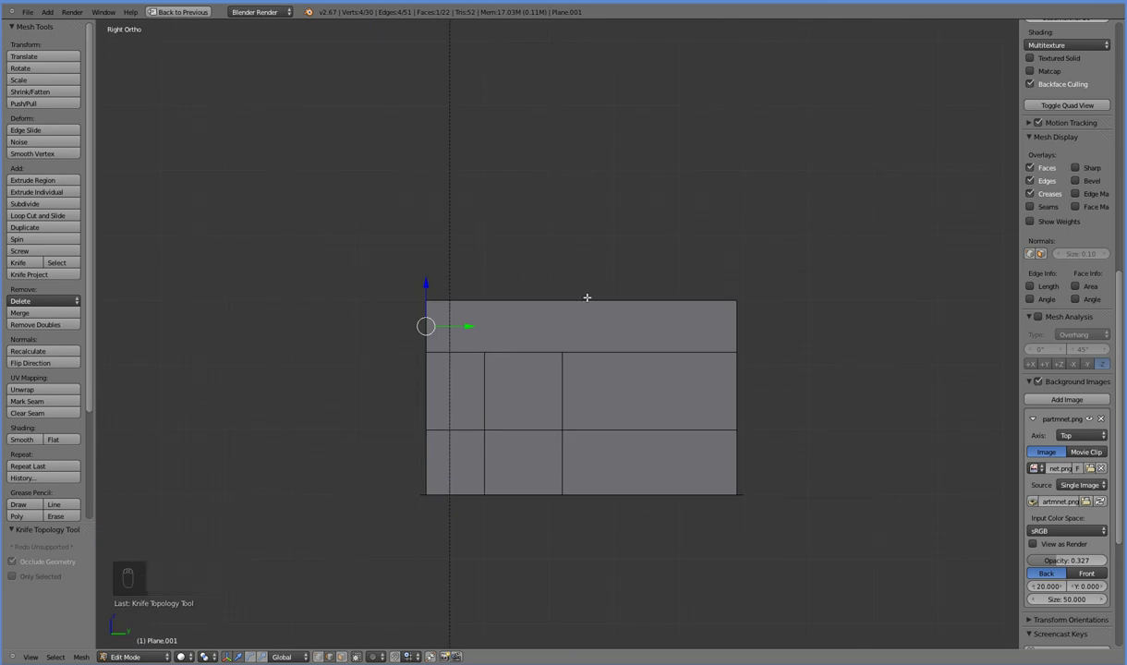
Confirm the extrusion, then raise a vent edge 0.3 and lower another 0.1 along Z
key(e)
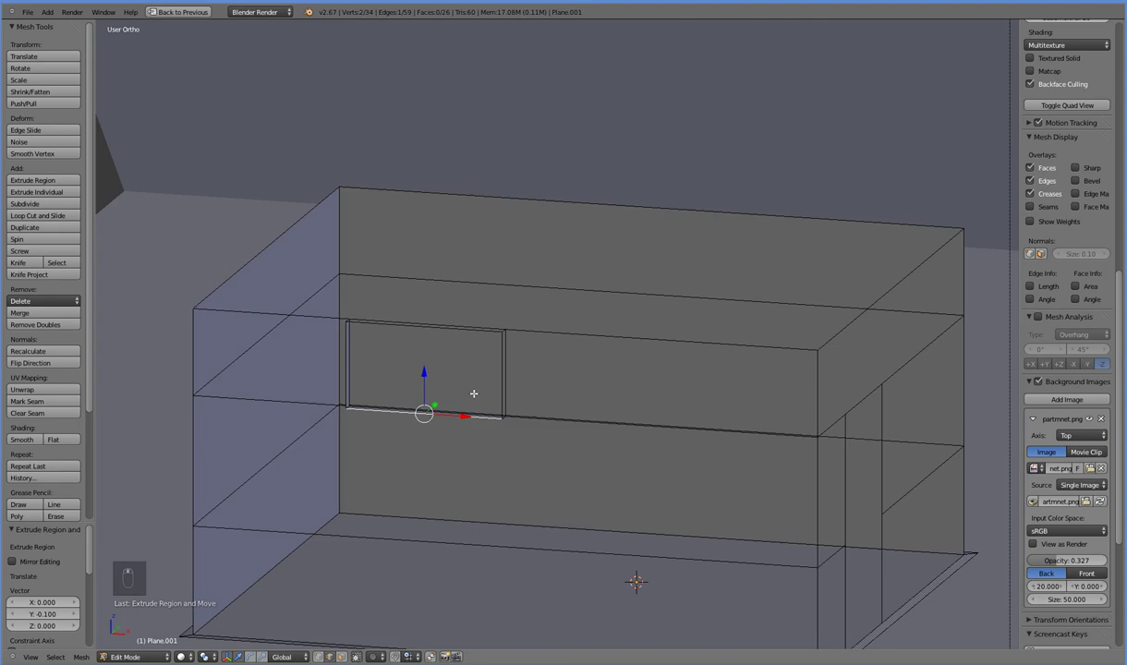
key(KP_1)
drag(488, 320, 489, 279)
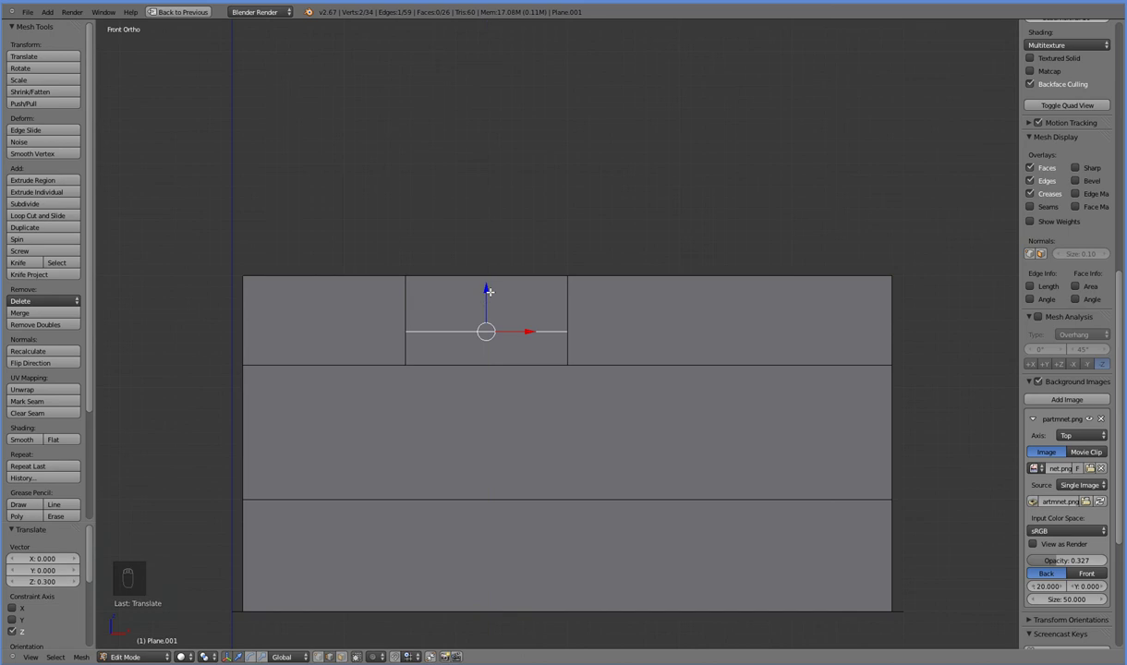
drag(422, 305, 417, 290)
key(KP_3)
key(KP_1)
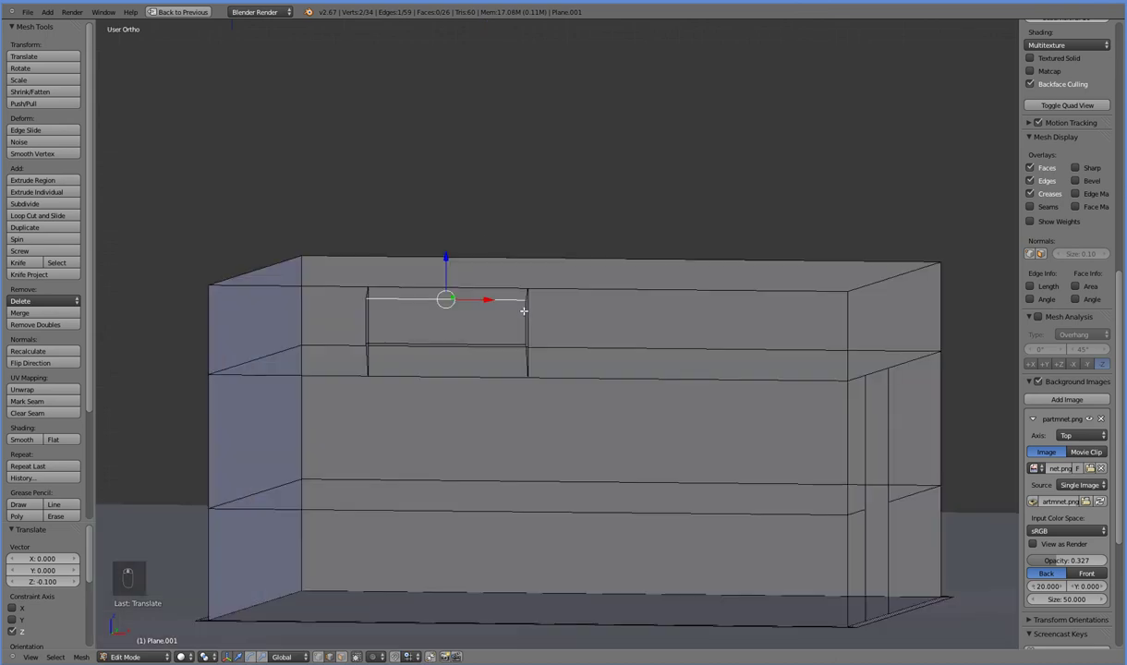
drag(507, 317, 505, 310)
key(KP_1)
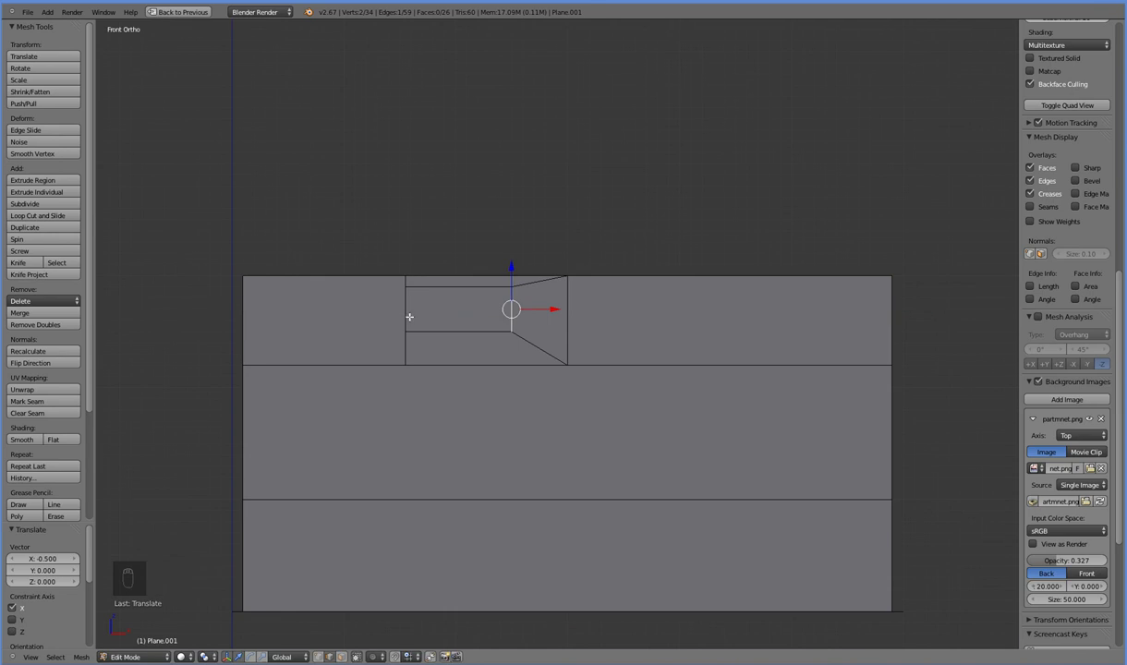
Narrow the vent opening half a metre from each side with X -0.5 and X 0.5 moves
drag(459, 320, 459, 319)
key(KP_1)
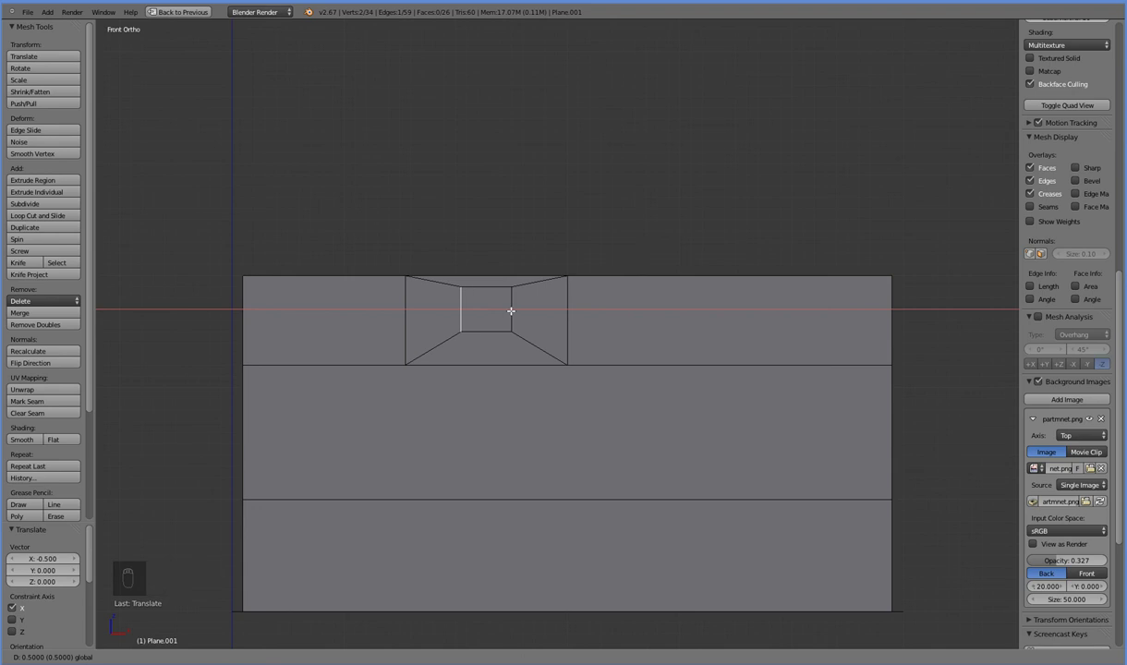
drag(514, 310, 373, 274)
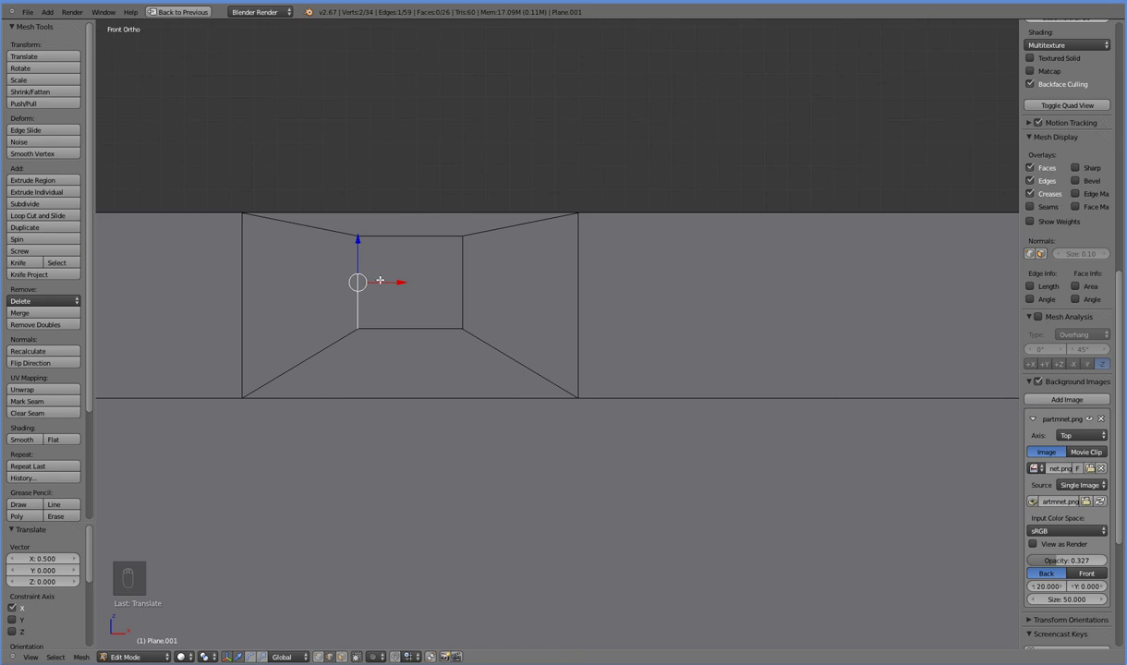
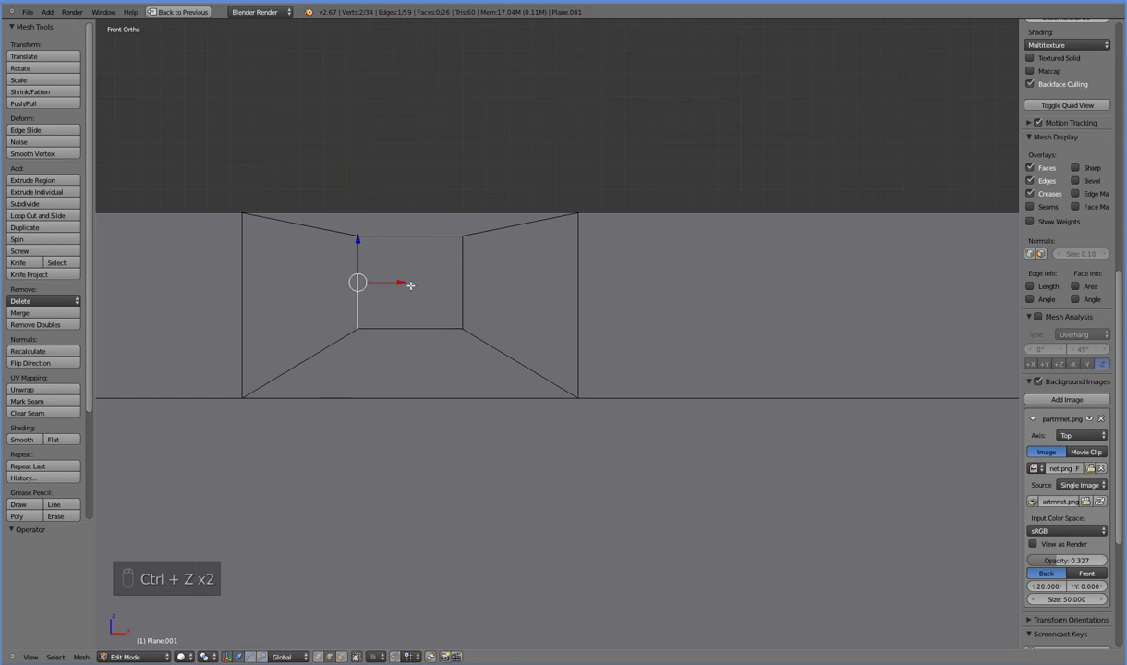
Nudge the inner vent frame edge 0.05 along X and inspect the tapered opening
click(407, 308)
click(361, 386)
key(ctrl+z)
key(KP_3)
key(KP_1)
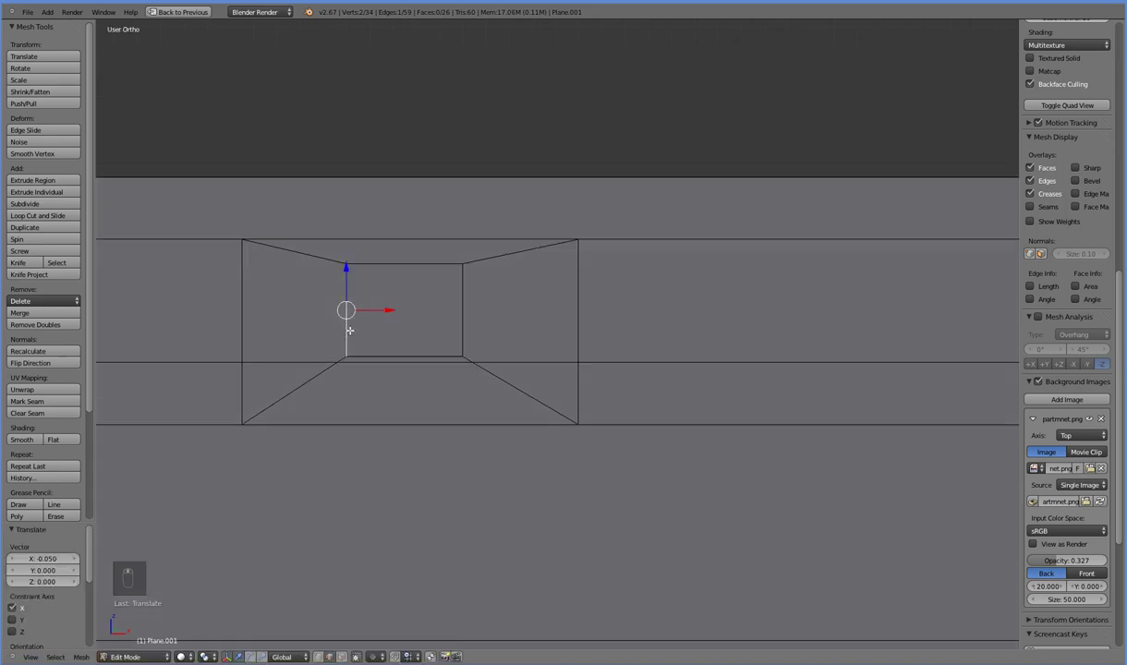
drag(392, 324, 396, 320)
key(KP_7)
key(KP_1)
middle_click(439, 310)
middle_click(354, 326)
middle_click(219, 242)
Extrude the vent's end face -4 along Y into a long duct and inspect it around the room
drag(244, 298, 222, 305)
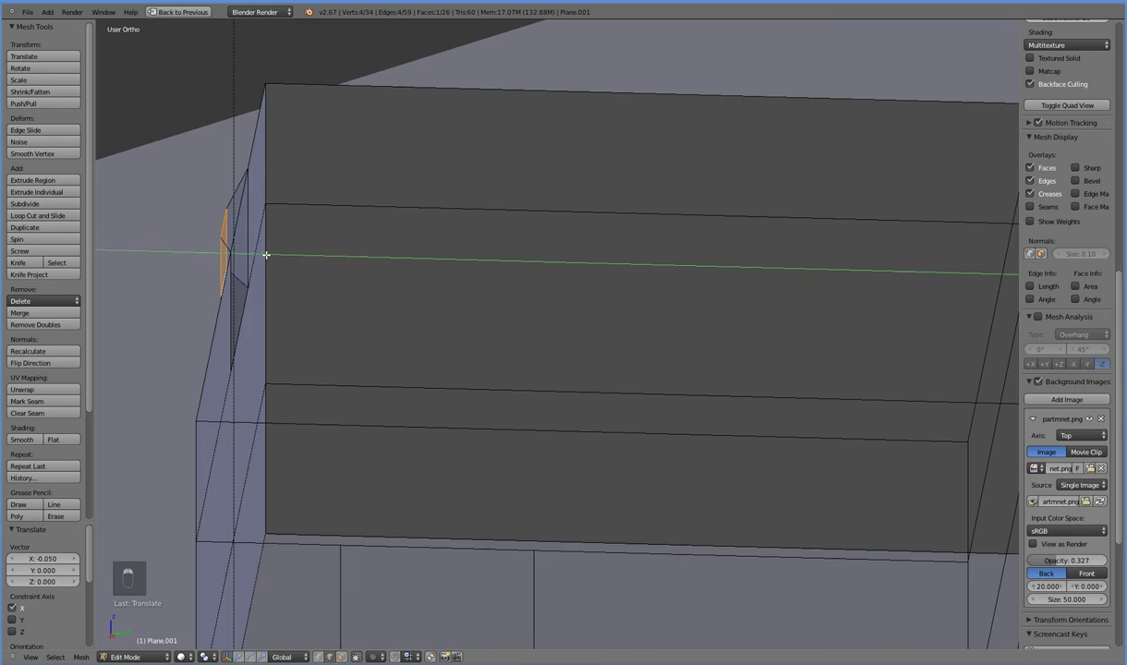
key(KP_3)
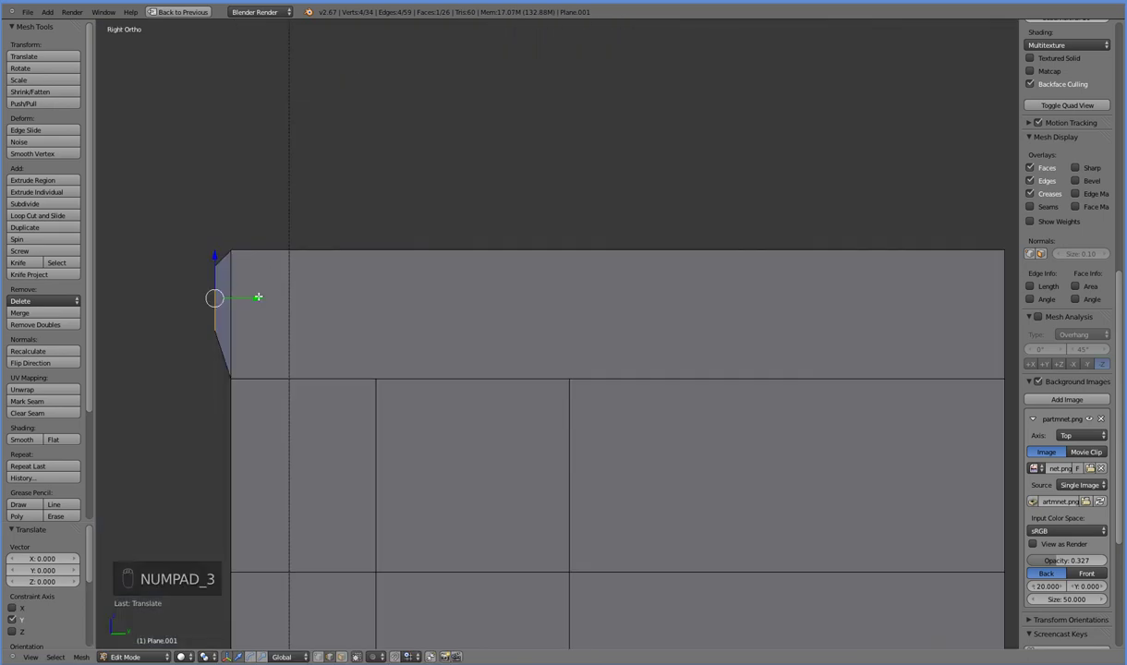
key(e)
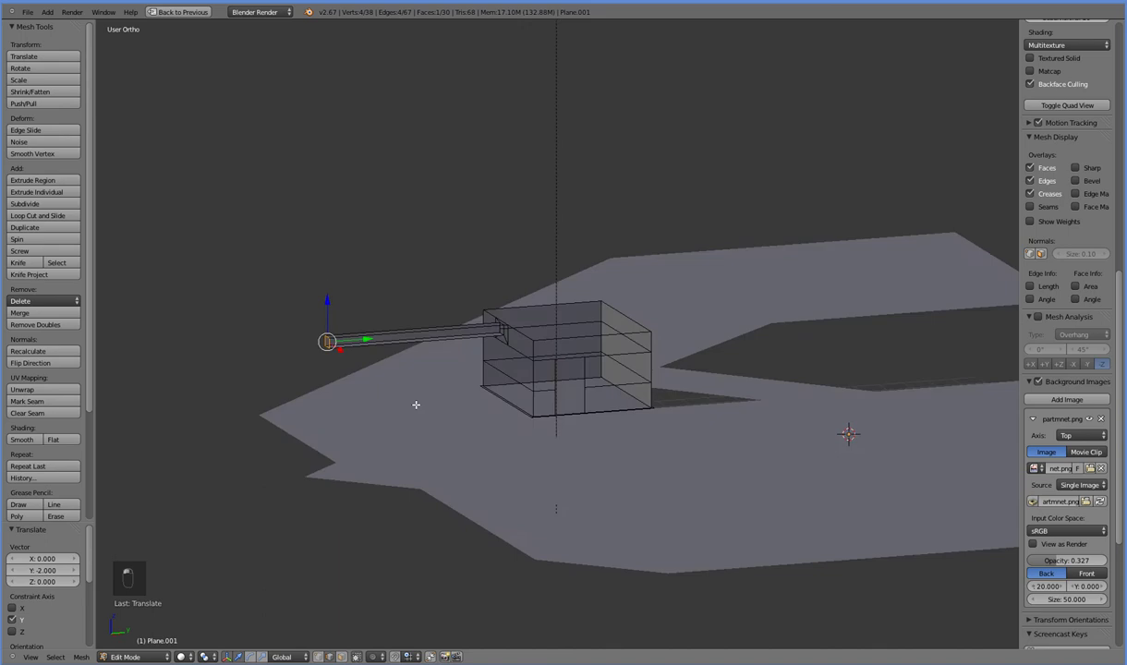
middle_click(379, 421)
middle_click(367, 348)
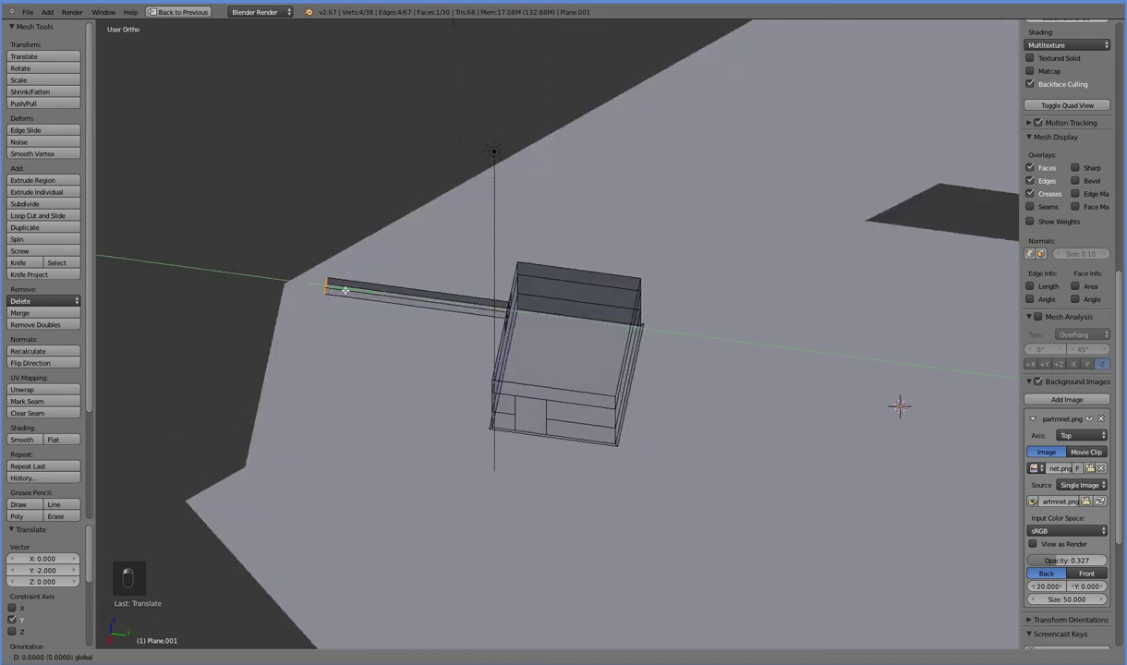
click(408, 300)
middle_click(443, 327)
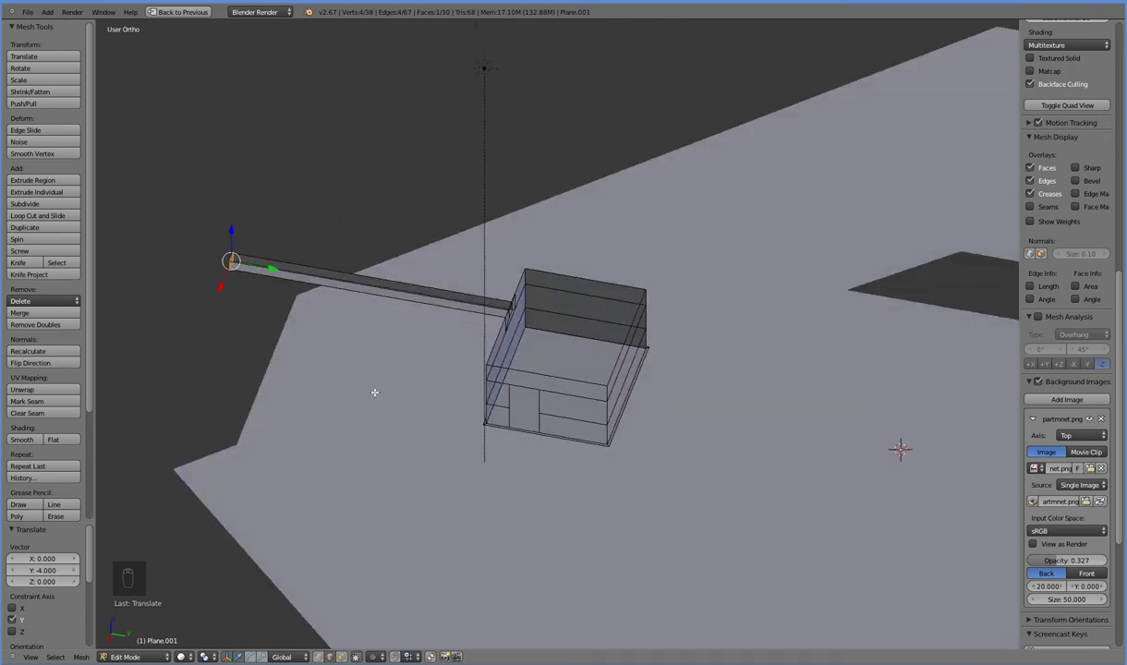
middle_click(468, 349)
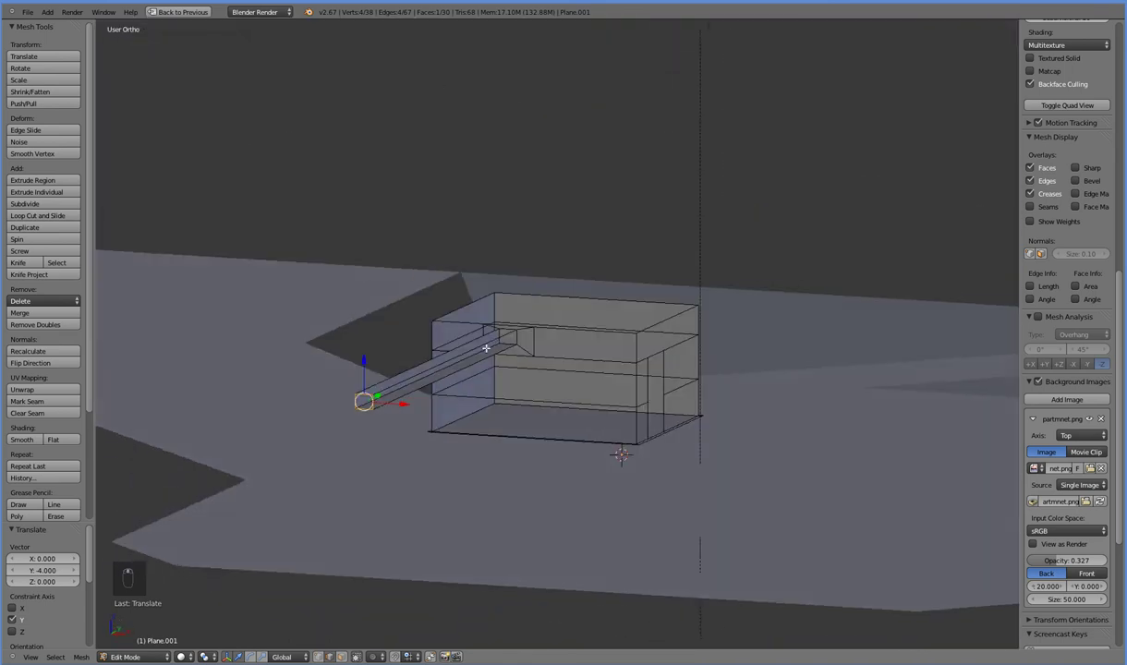
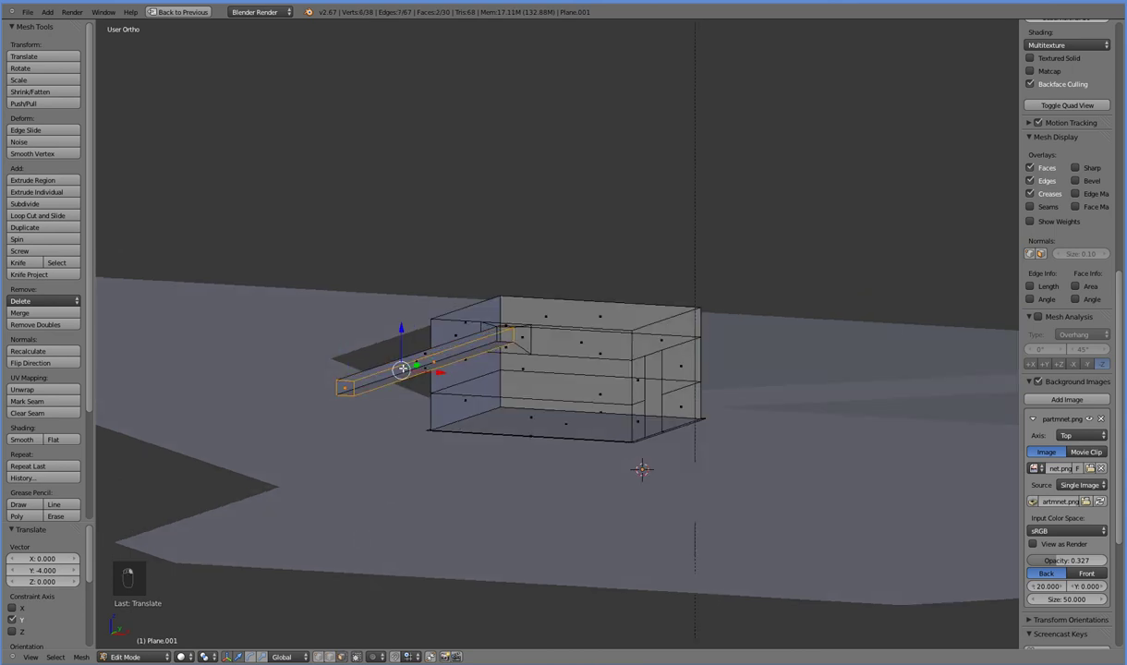
Flip the room's wall normals so the vent reads as an open hole into the duct from inside
key(z)
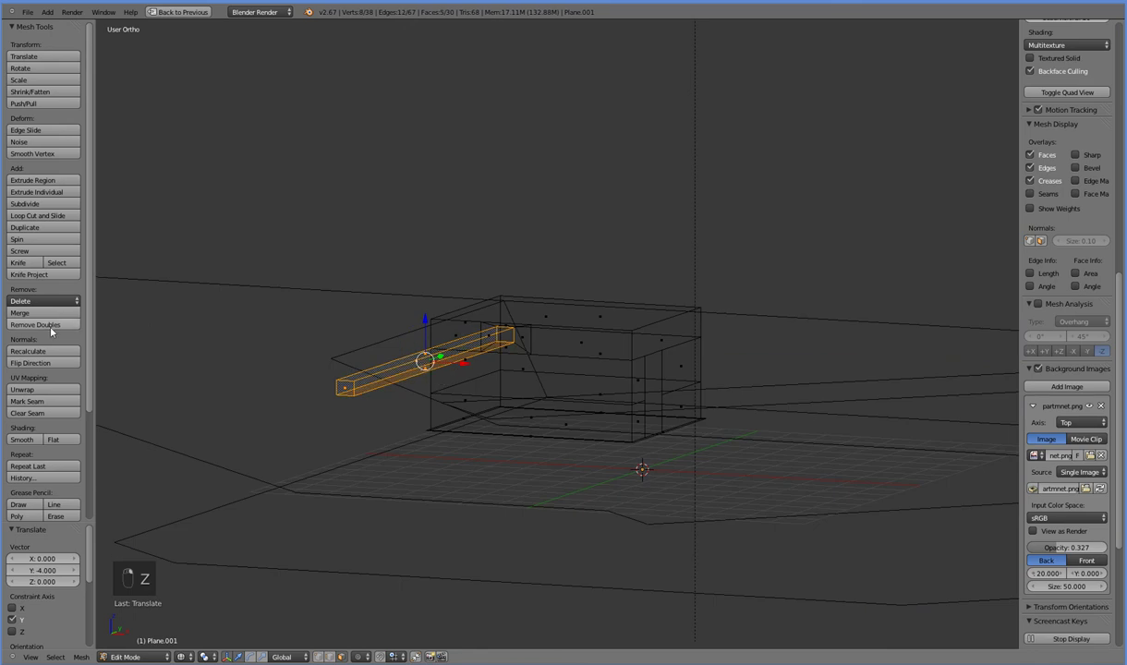
key(z)
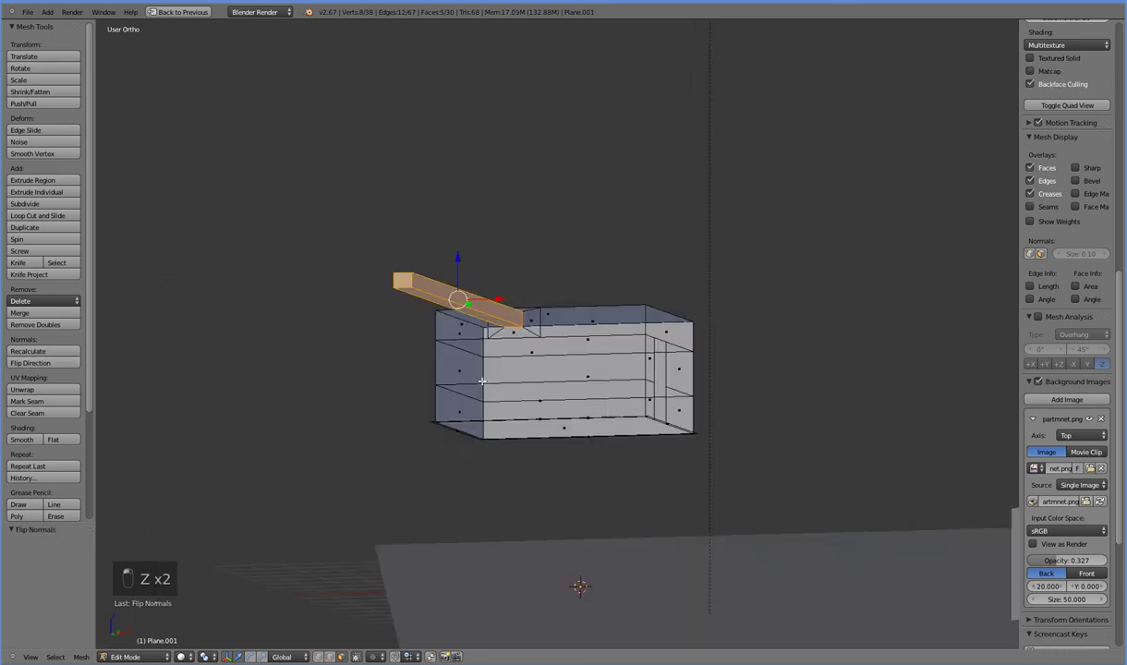
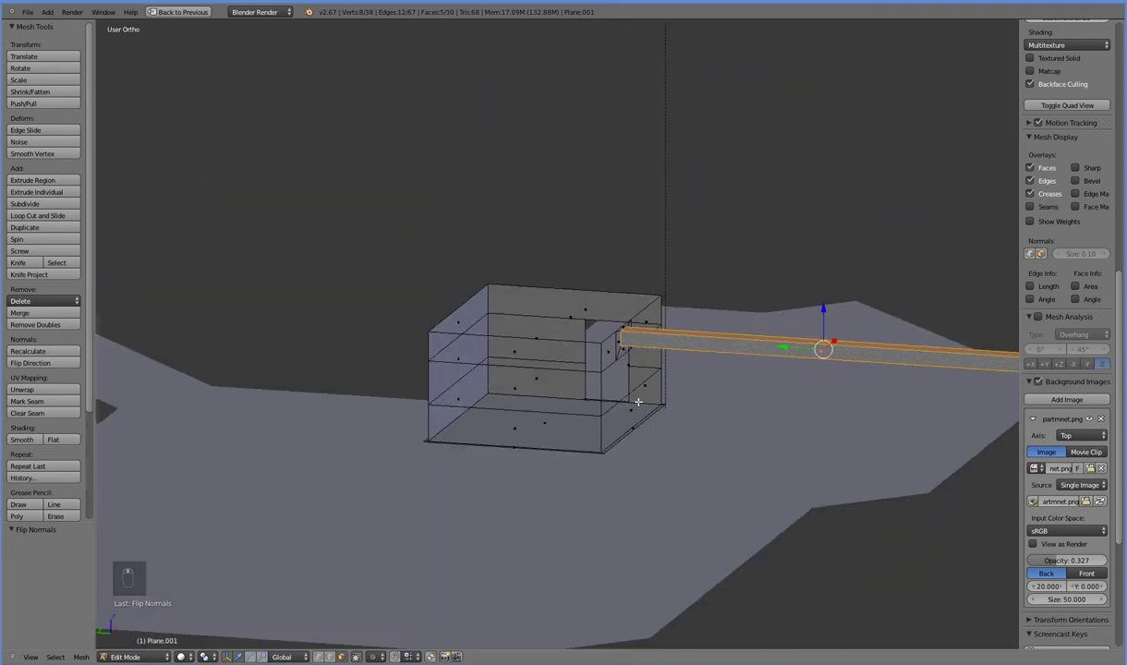
middle_click(580, 452)
middle_click(468, 434)
drag(351, 436, 501, 286)
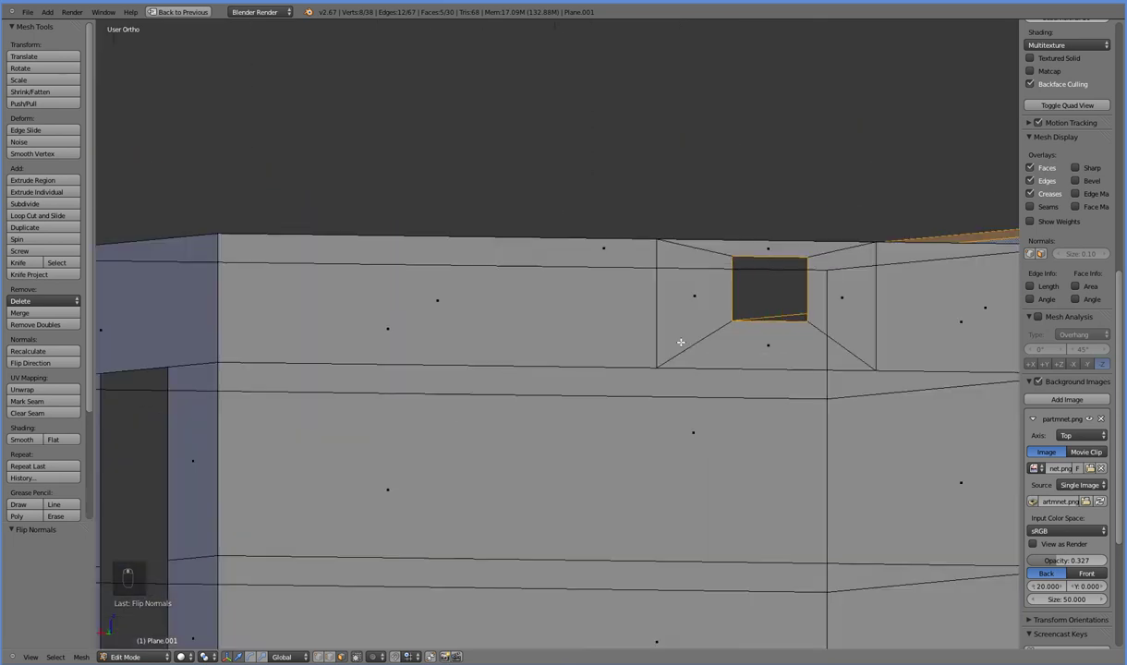